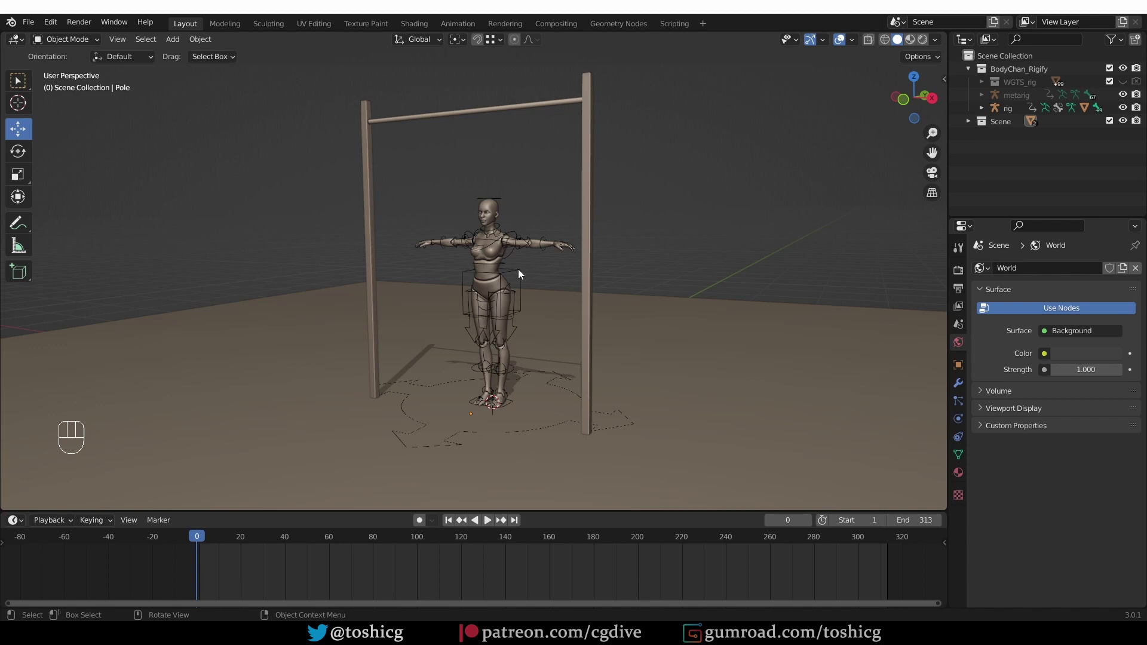
Frame the Rigify character rig in the 3D view
middle_click(514, 214)
middle_click(578, 212)
middle_click(574, 231)
drag(650, 232, 629, 241)
key(KP_Decimal)
middle_click(593, 233)
drag(558, 201, 587, 216)
middle_click(550, 233)
middle_click(498, 200)
middle_click(661, 199)
drag(638, 199, 614, 224)
Enter Pose Mode on the rig and show the sidebar's Item properties
key(Tab)
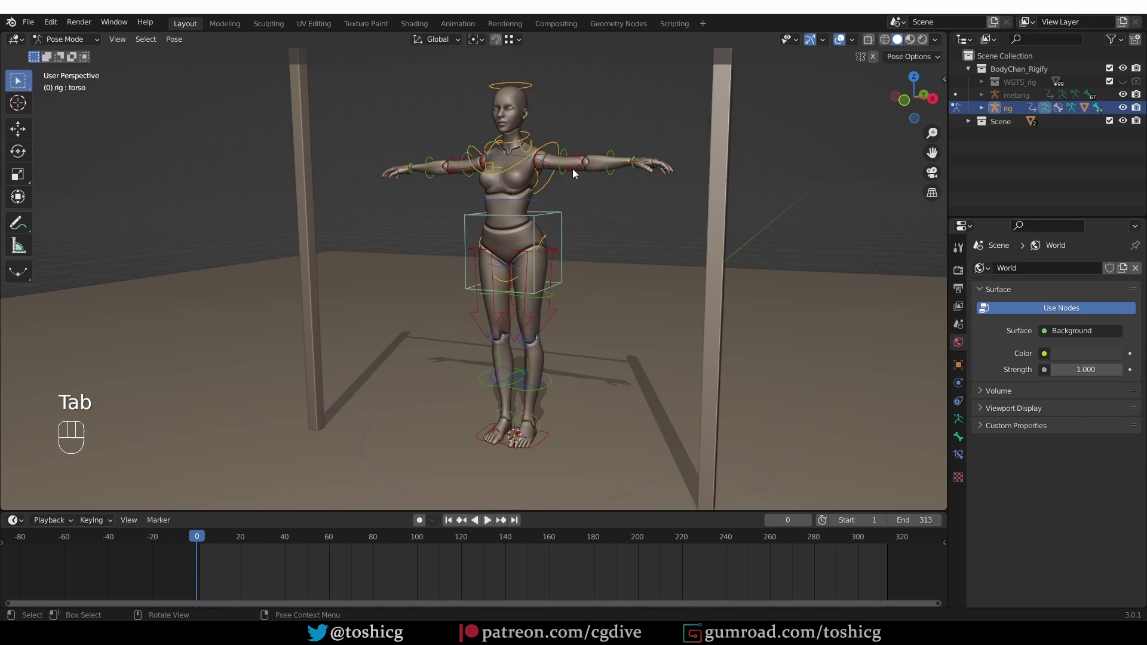
key(n)
Select the left FK upper arm and orbit around the character to lower the arm
click(944, 87)
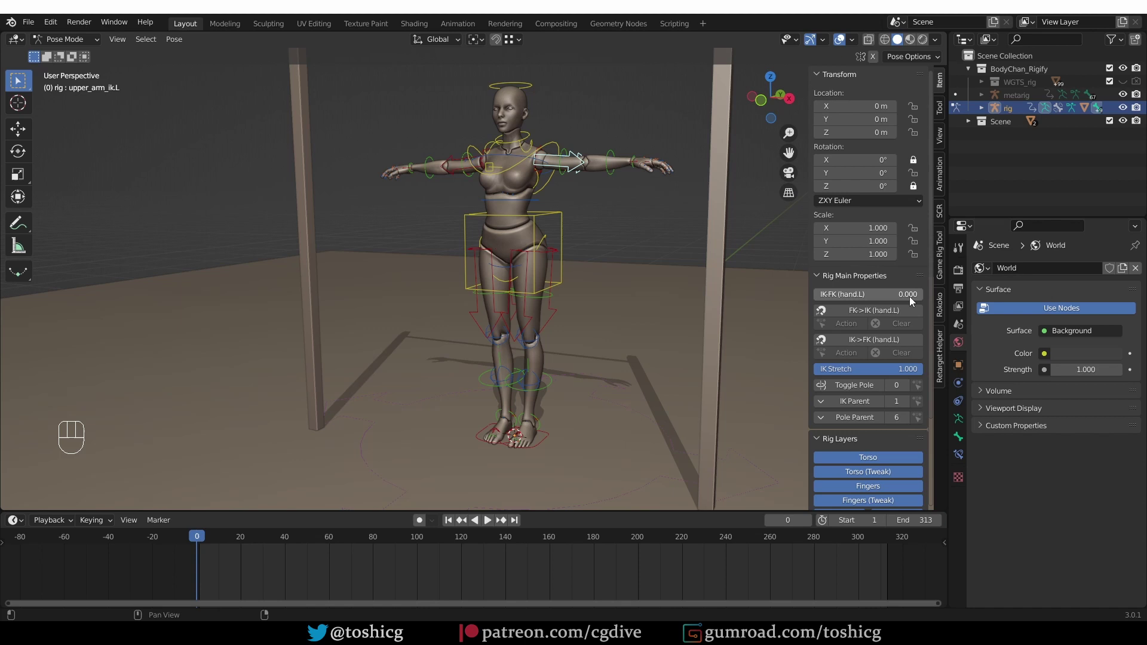
drag(678, 239, 668, 278)
middle_click(651, 237)
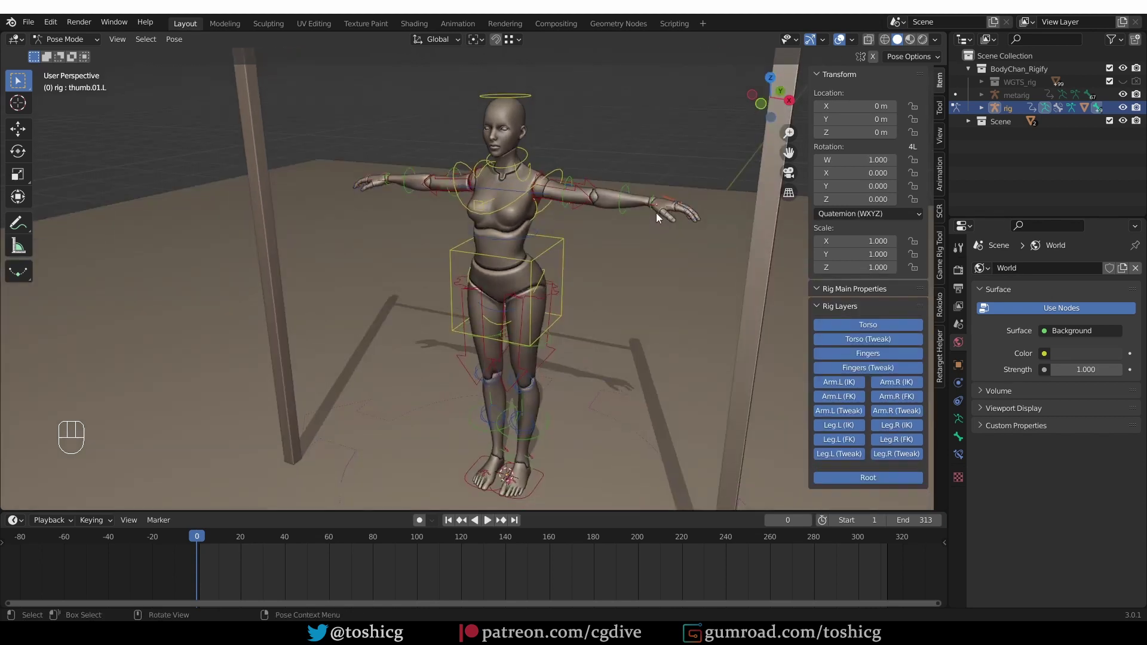
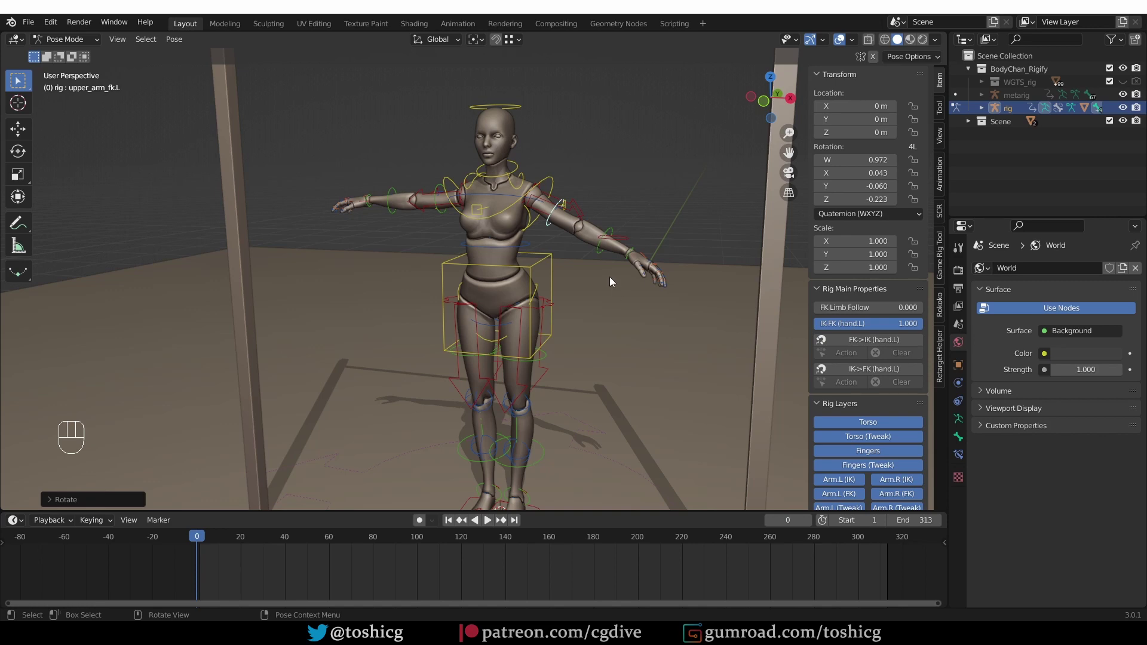
Rotate upper_arm_fk.L about -49° to lift the left arm up from the T-pose
key(r)
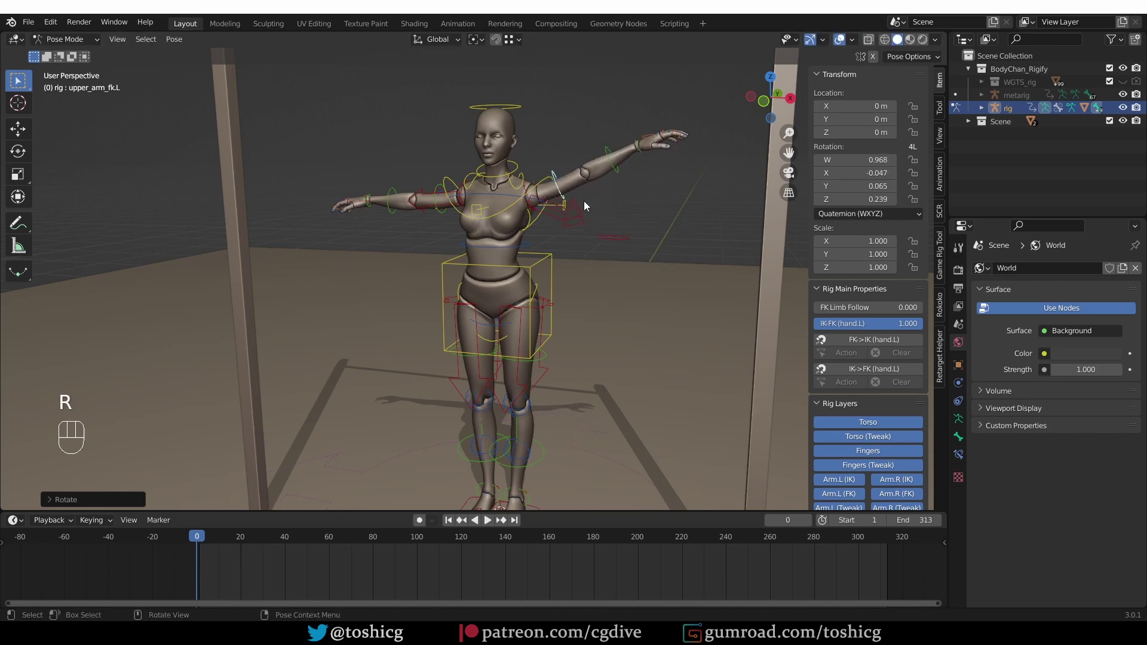
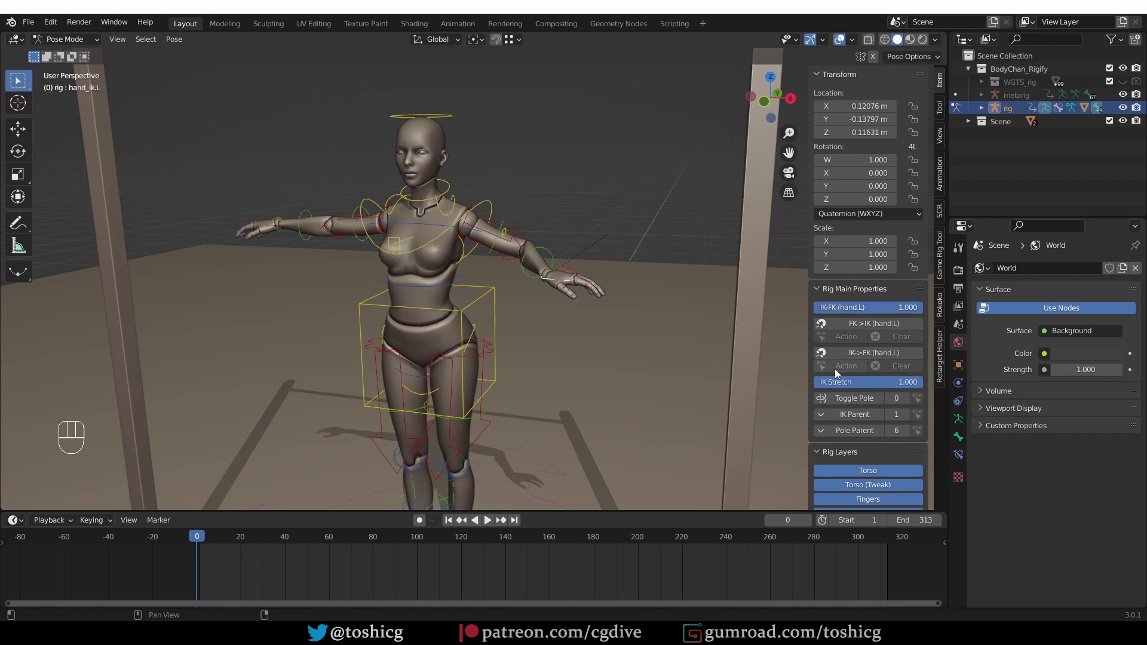
key(r)
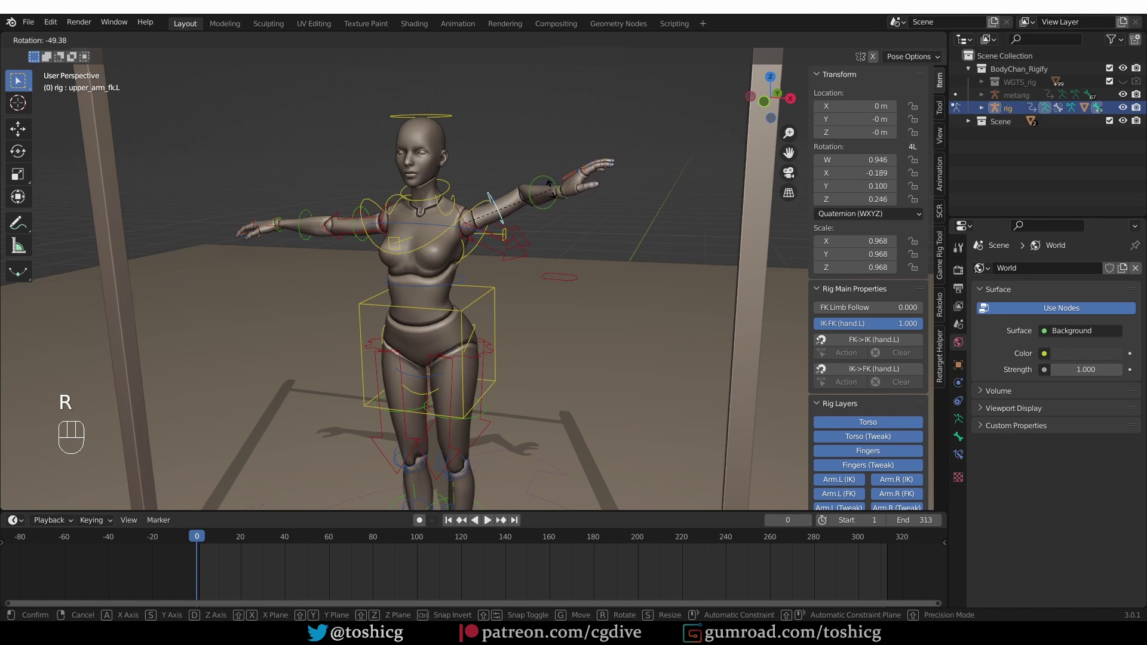
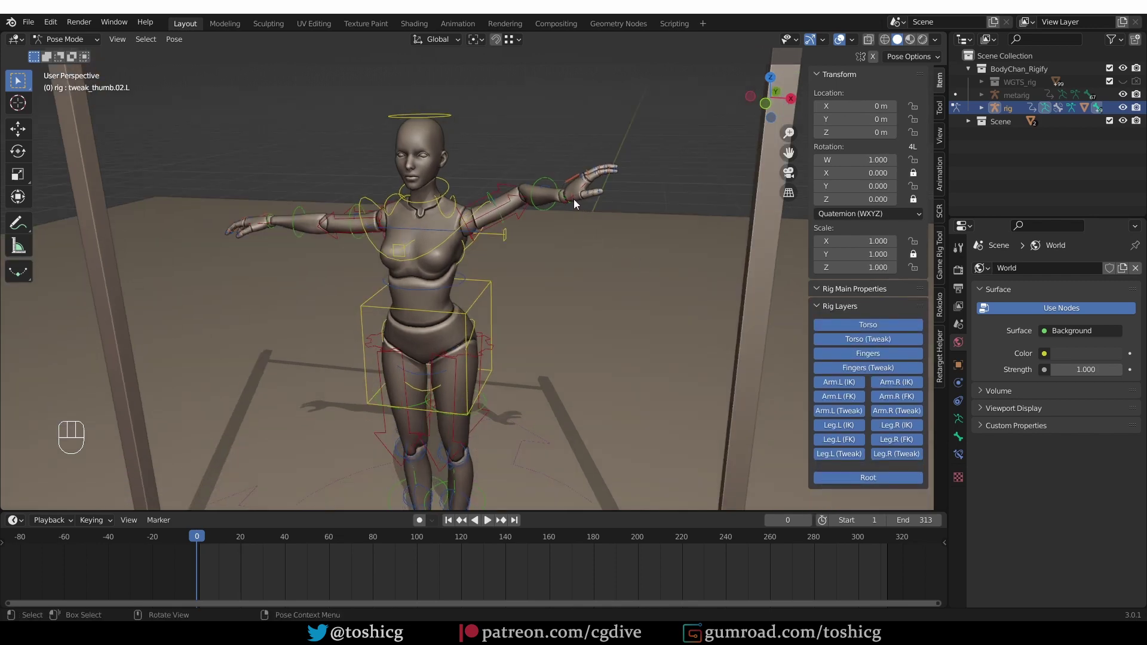
Keyframe the left hand's IK-FK switch at 0 in Rig Main Properties
key(g)
middle_click(606, 254)
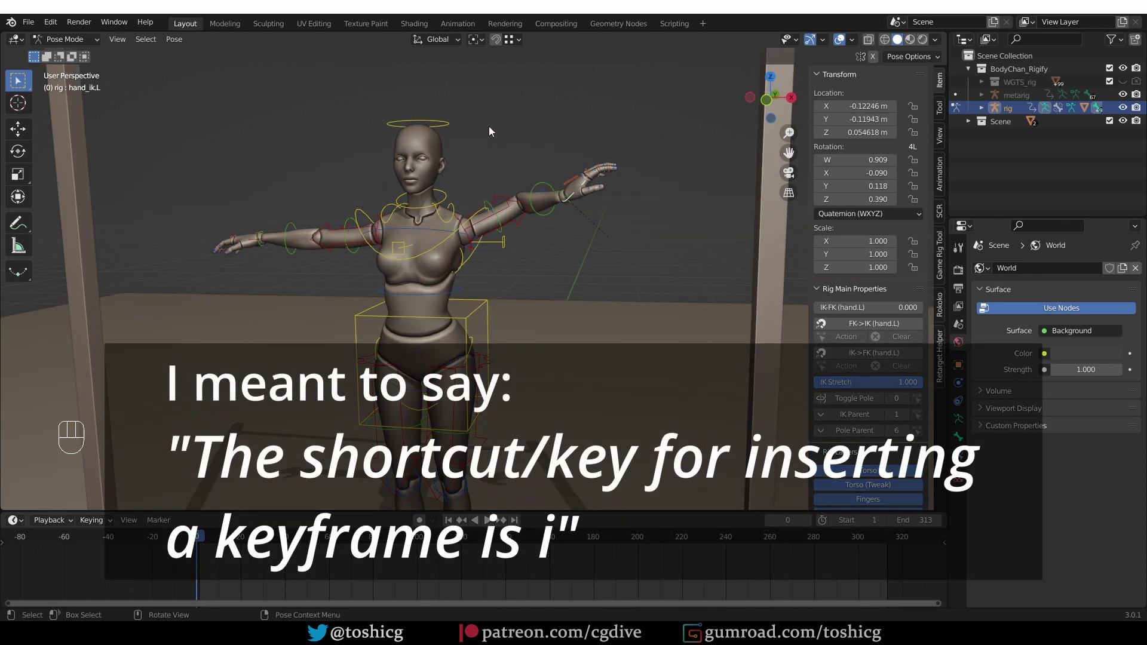
key(i)
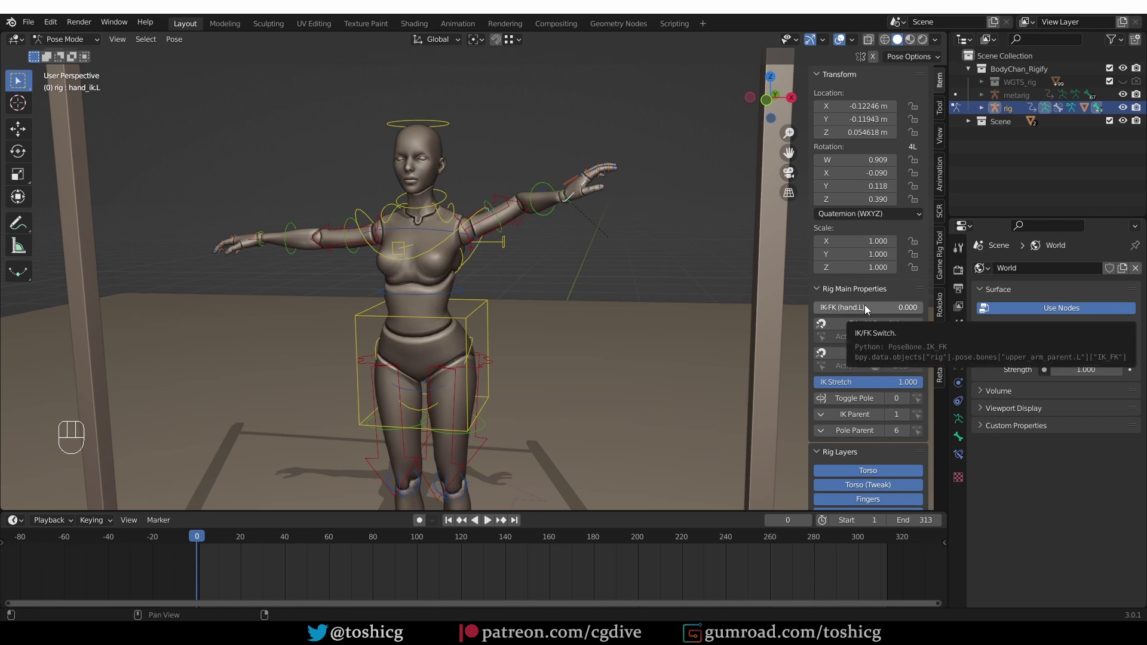
key(i)
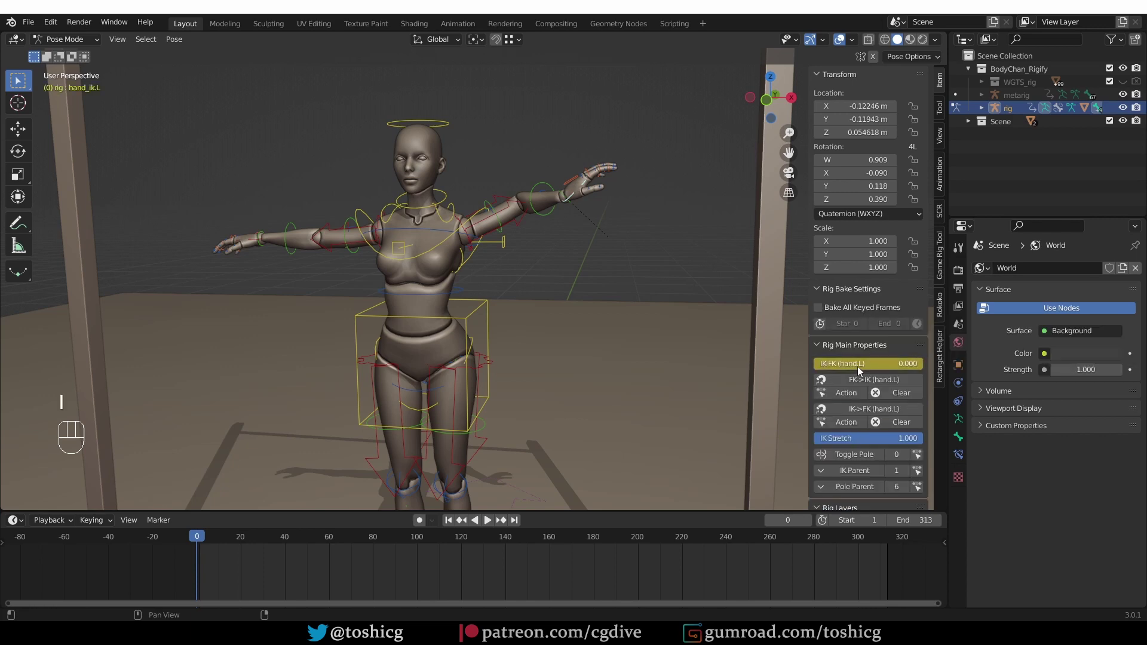
key(ctrl+z)
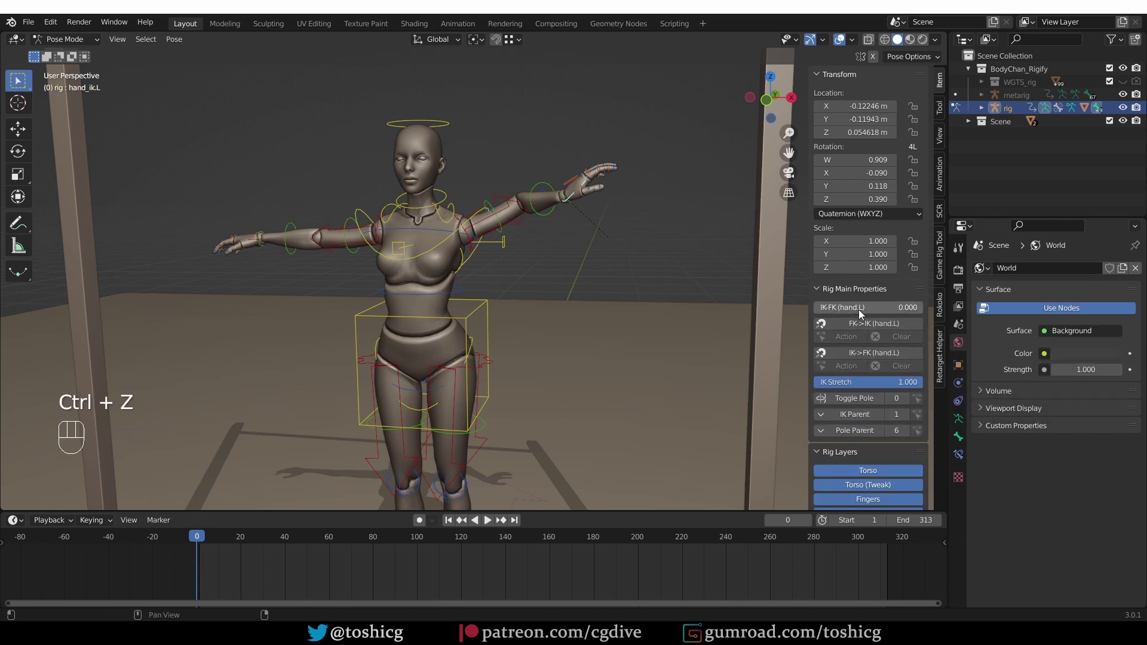
Select the left upper-arm parent control showing FK Limb Follow at 0
drag(861, 314, 834, 315)
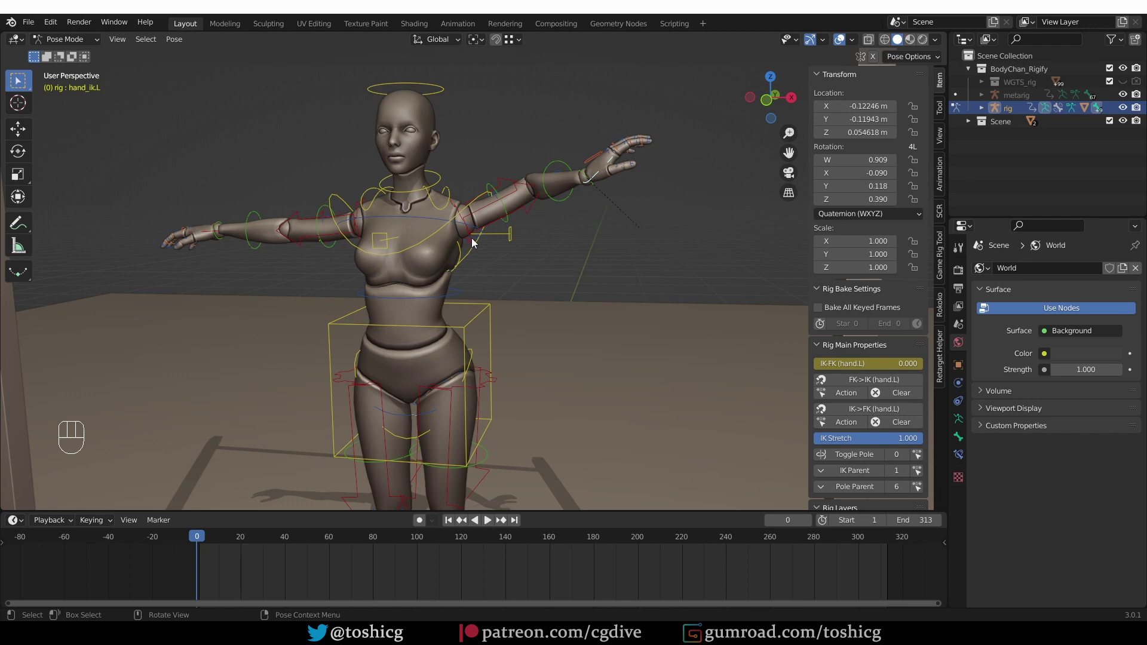
click(471, 244)
middle_click(467, 263)
drag(460, 231, 444, 241)
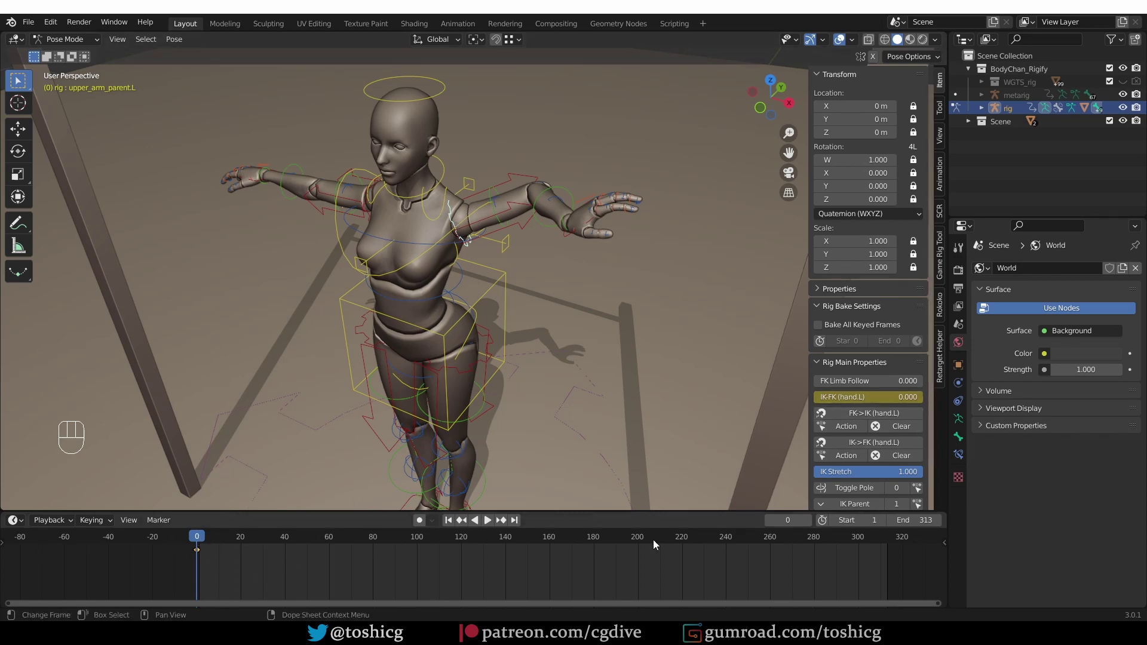
Key upper_arm_ik.L's location and rotation, then jump to frame 41
drag(531, 373, 546, 329)
middle_click(552, 356)
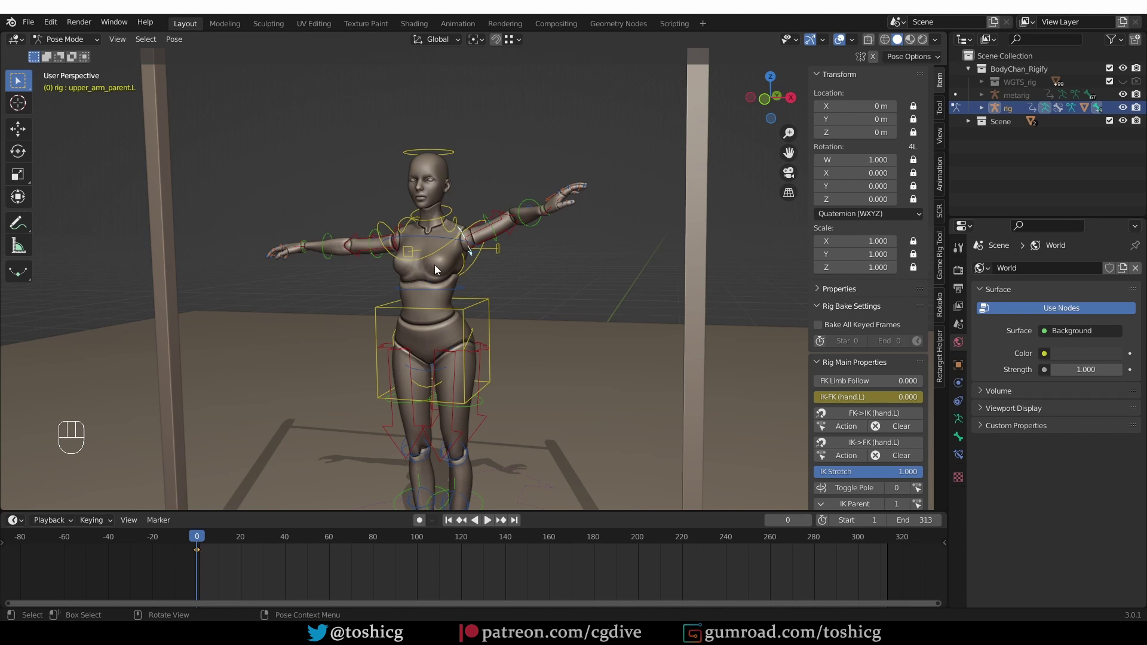
middle_click(580, 267)
click(555, 217)
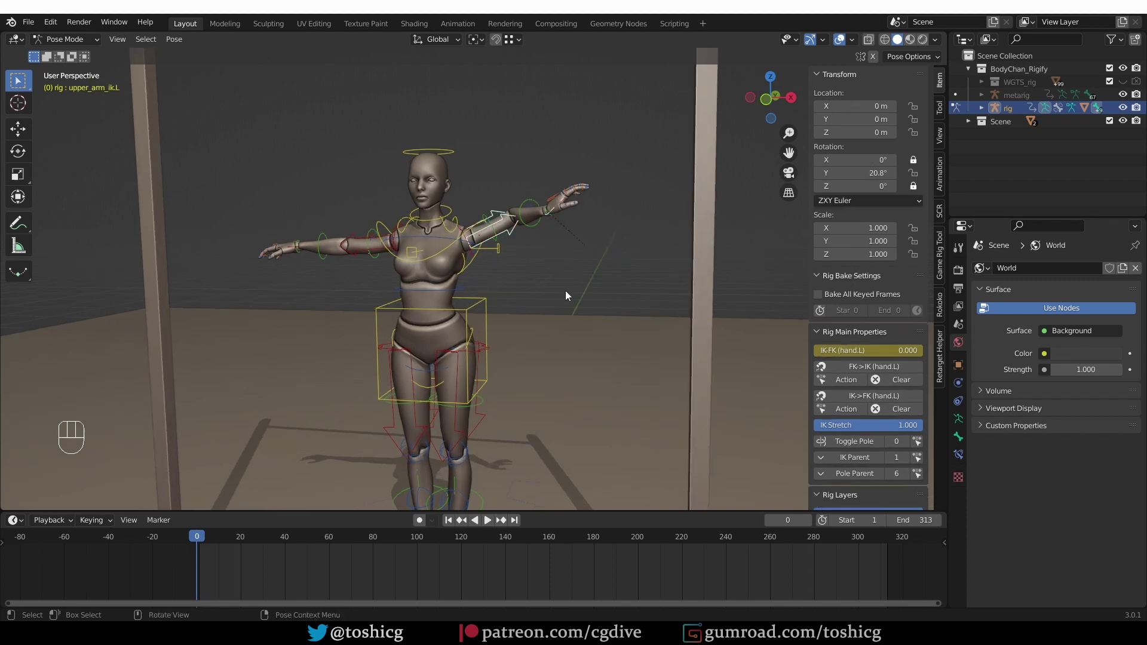
key(i)
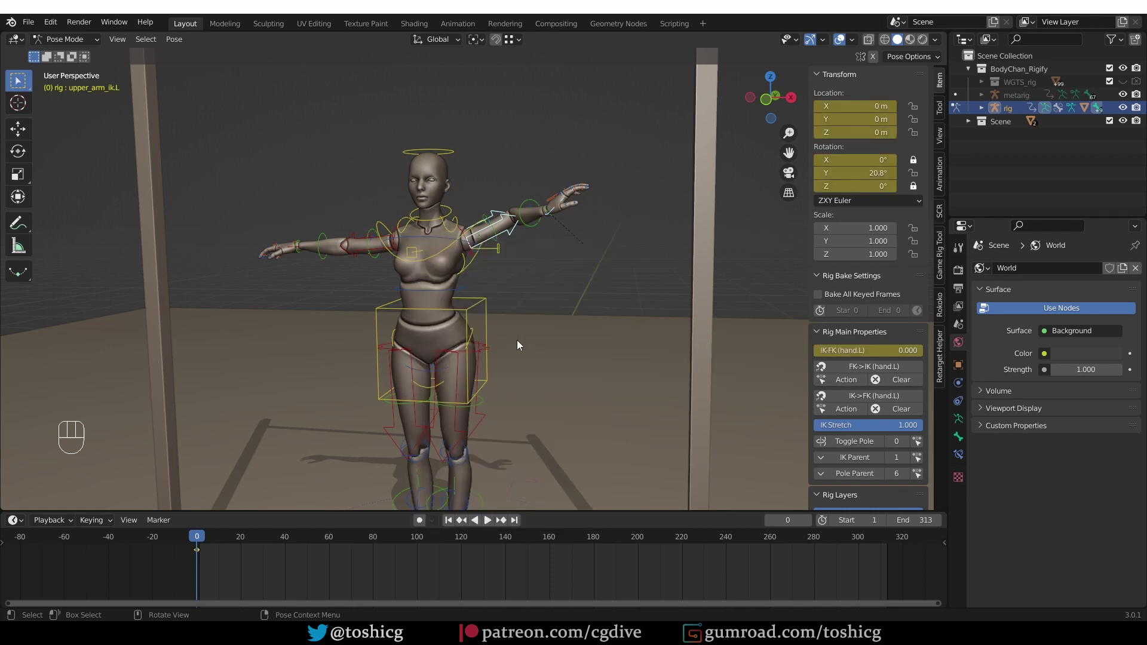
click(276, 542)
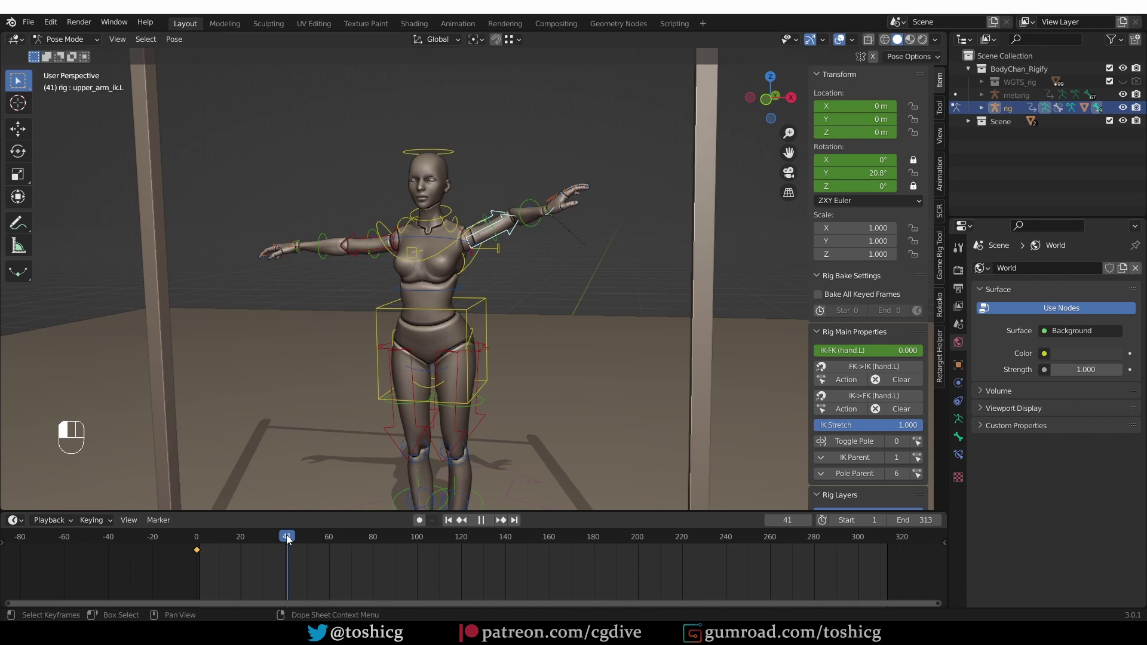
Lower hand_ik.L beside the hips and key it with the IK-FK switch at 1 on frame 41
key(r)
key(g)
key(r)
key(r)
middle_click(571, 453)
click(601, 387)
key(i)
drag(583, 385, 584, 385)
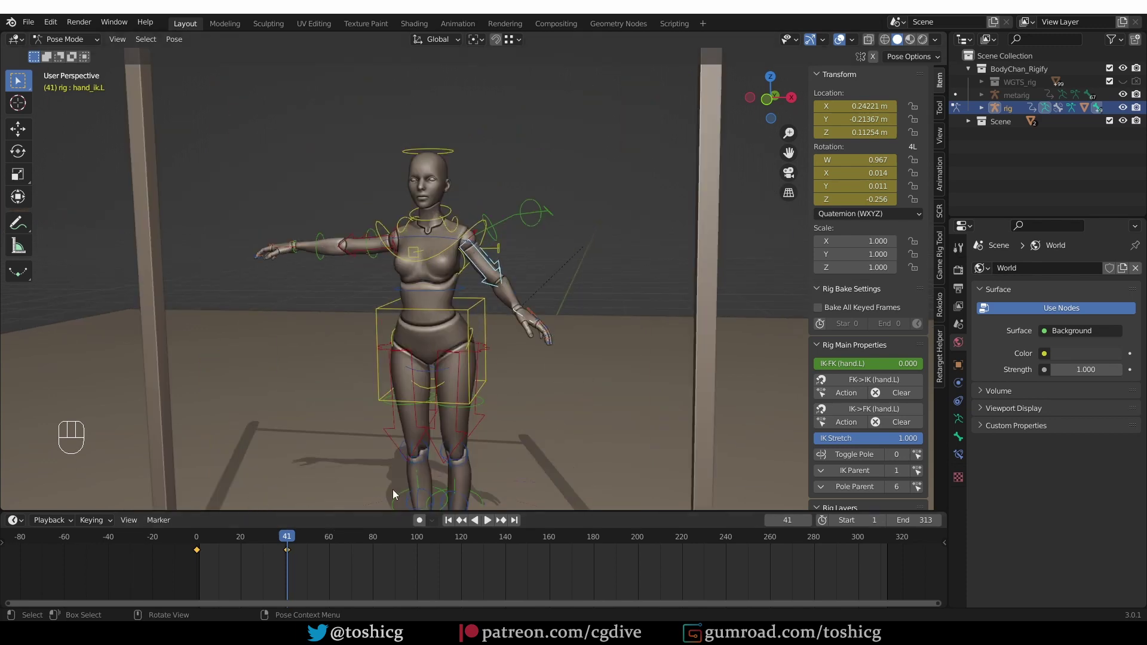
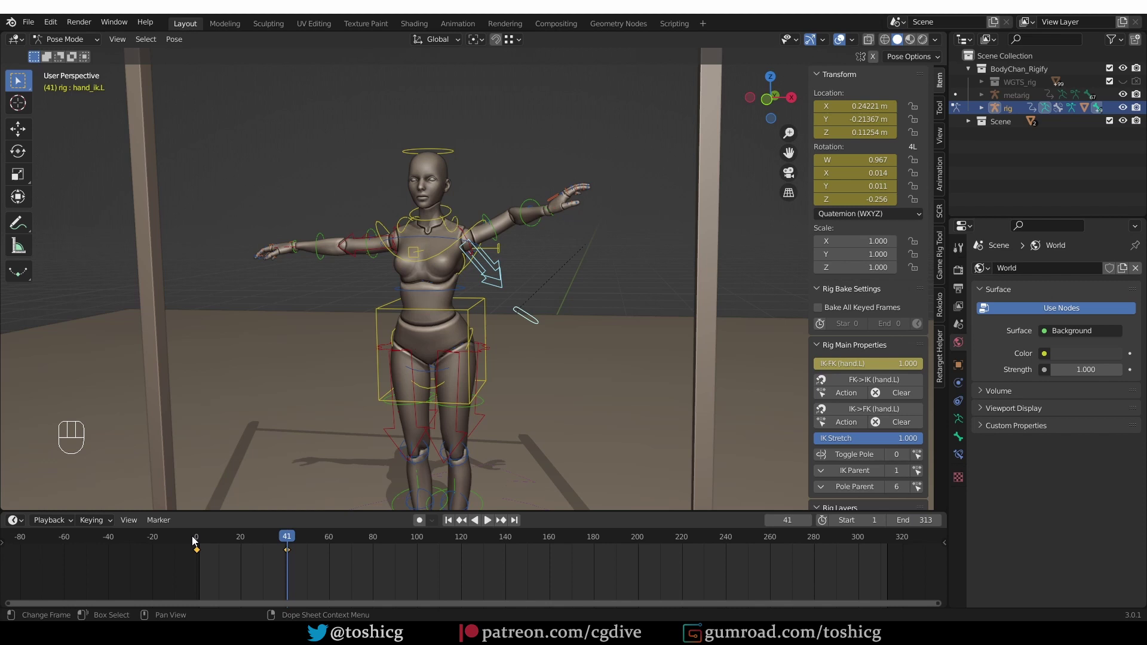
Scrub the timeline to check the arm transition and settle on frame 40
drag(197, 542, 598, 530)
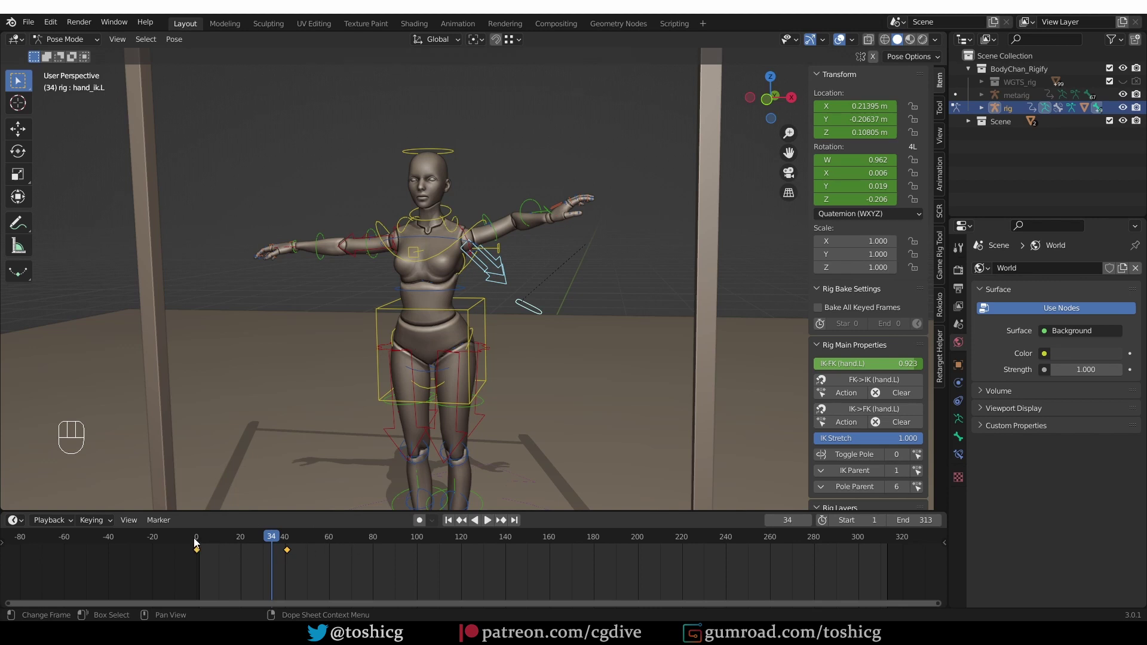
drag(199, 543, 334, 588)
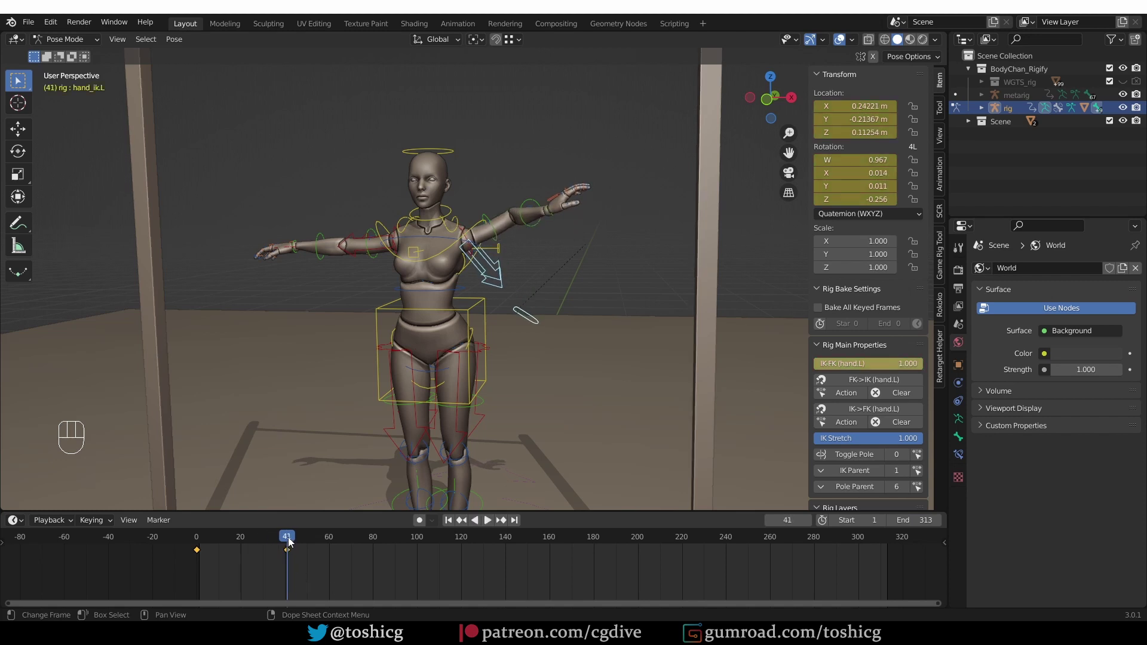
click(289, 544)
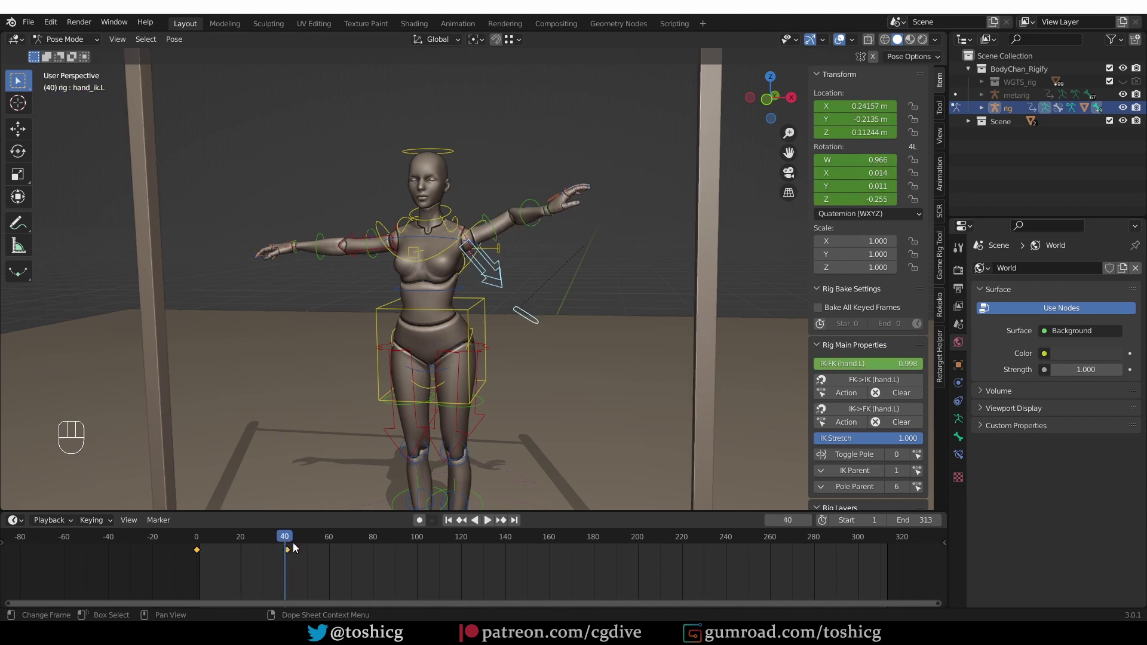
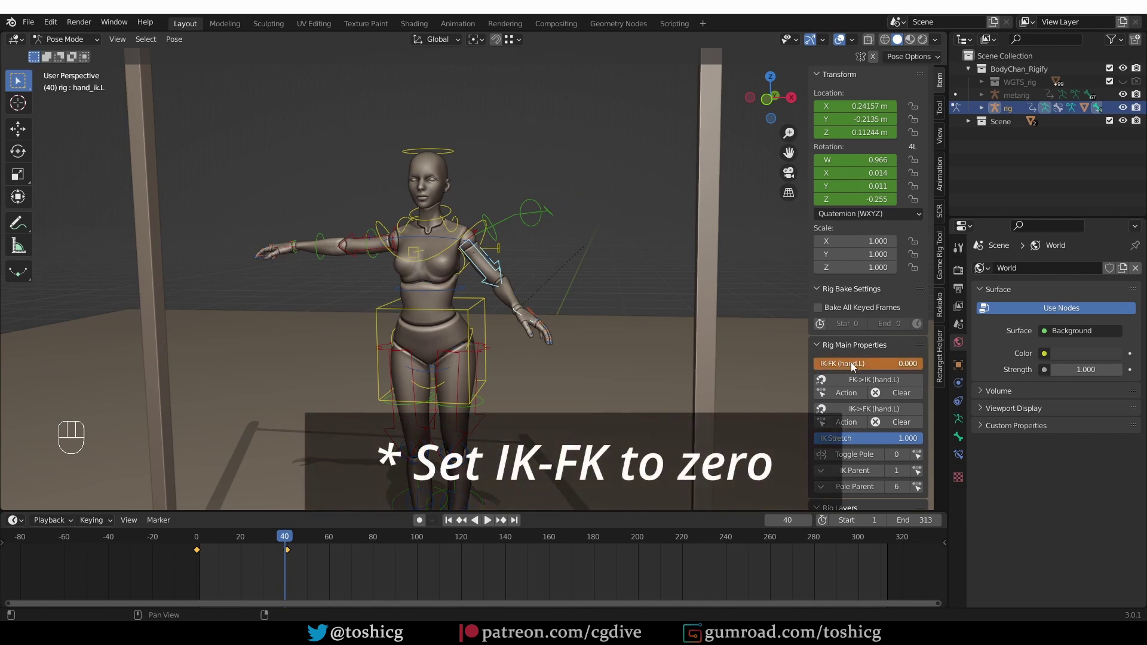
Key the left FK upper arm and return the playhead to frame 41
key(i)
drag(197, 544, 293, 538)
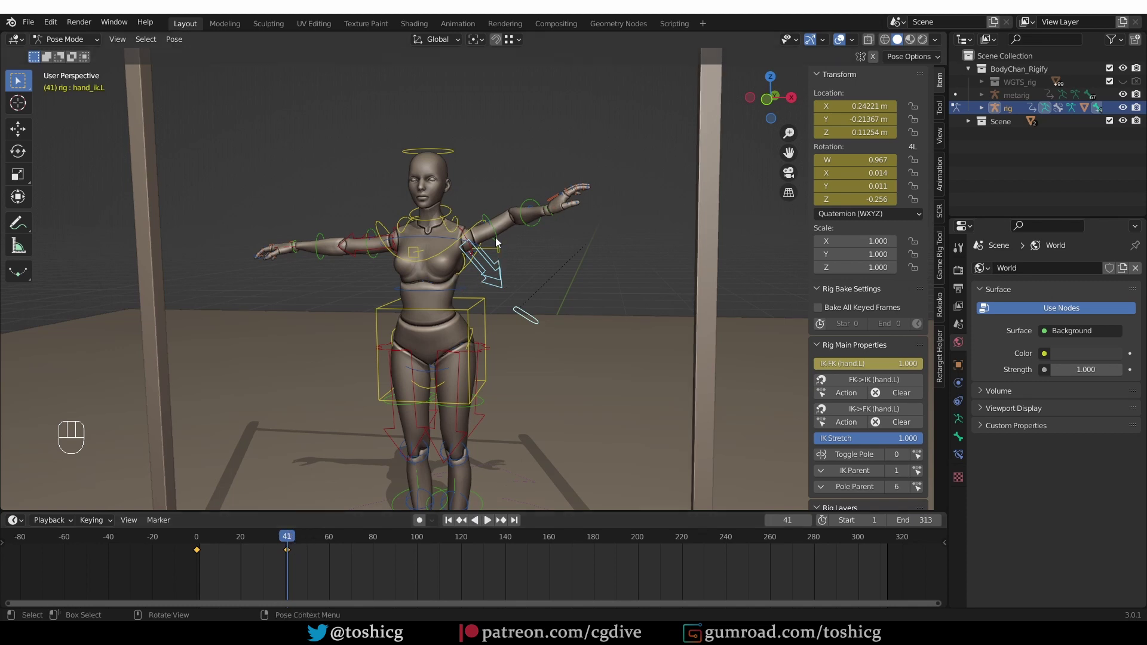
click(500, 239)
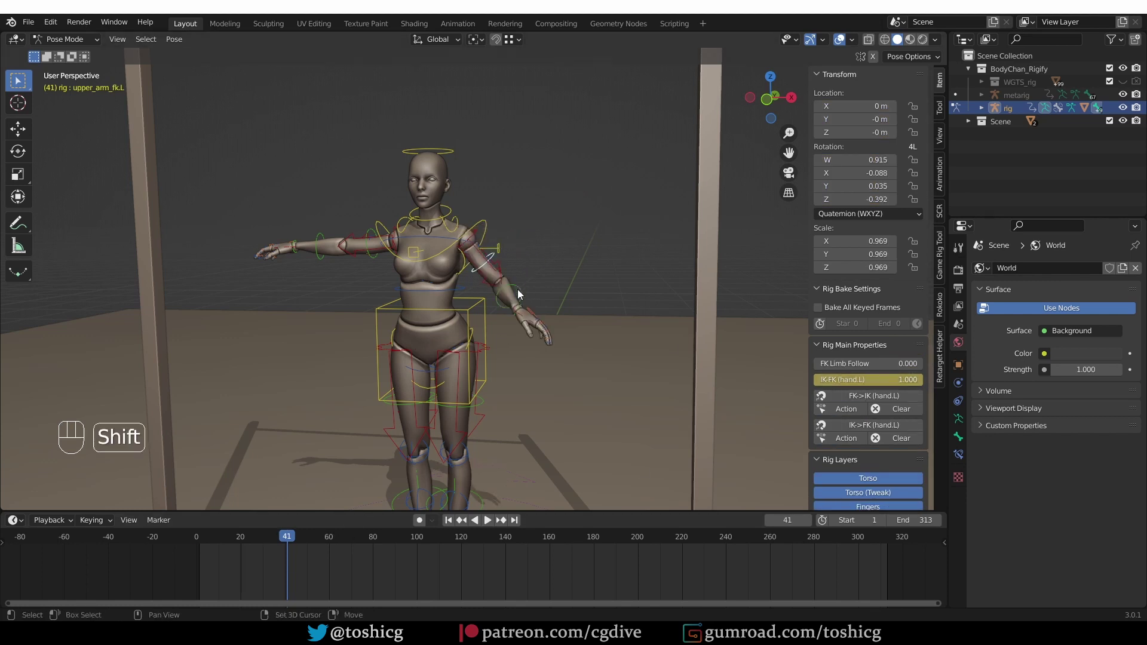
click(526, 308)
Bend hand_fk.L at the wrist and key its rotation at frame 41
click(528, 313)
key(i)
drag(265, 539, 295, 539)
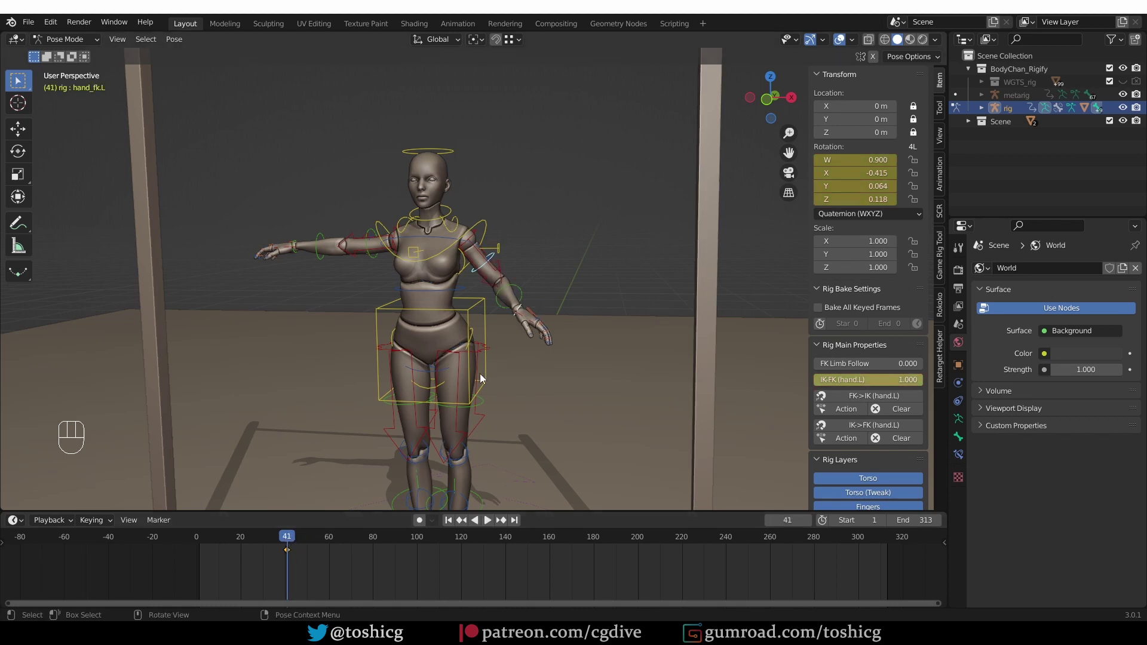
drag(479, 238, 410, 300)
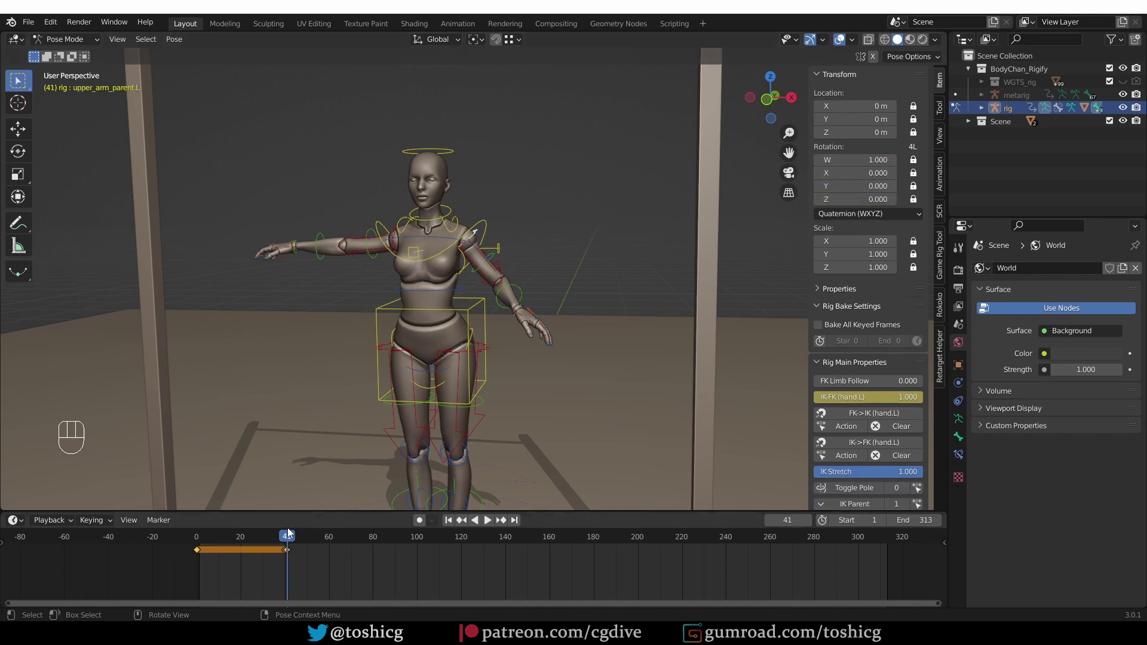
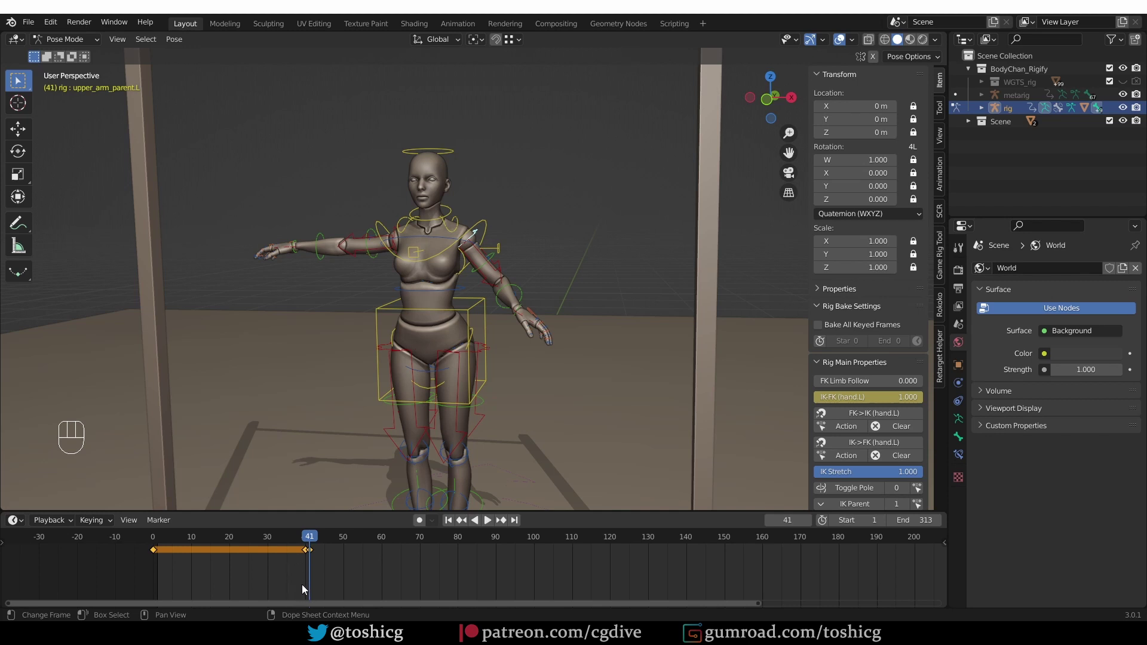
click(302, 555)
click(309, 558)
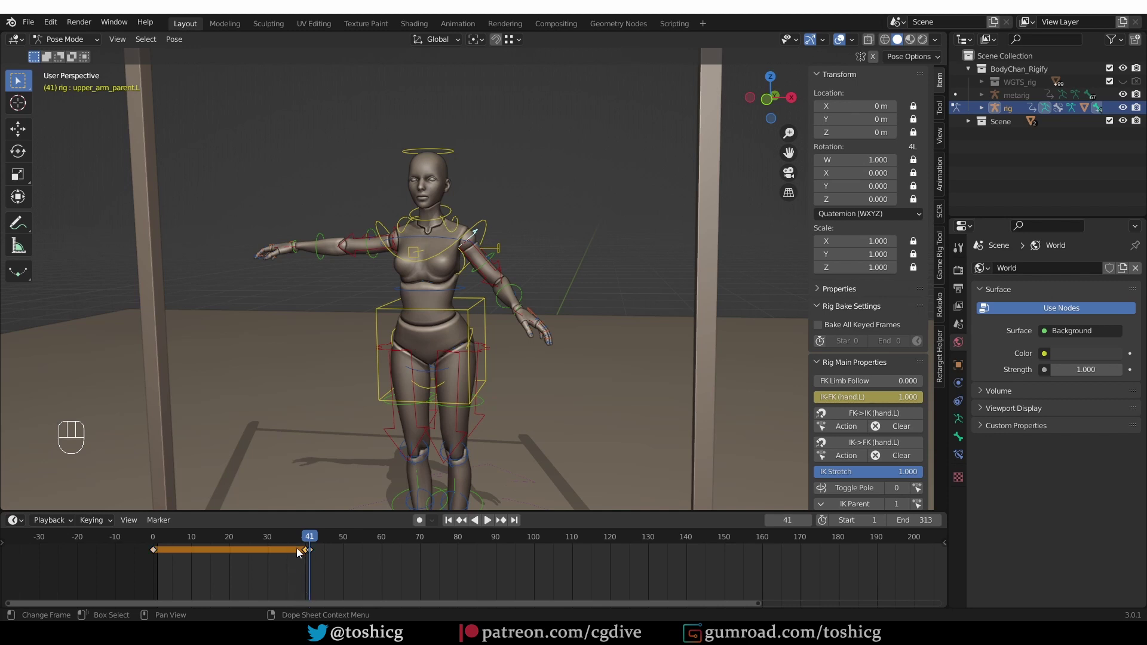
key(Delete)
drag(388, 547, 349, 549)
key(t)
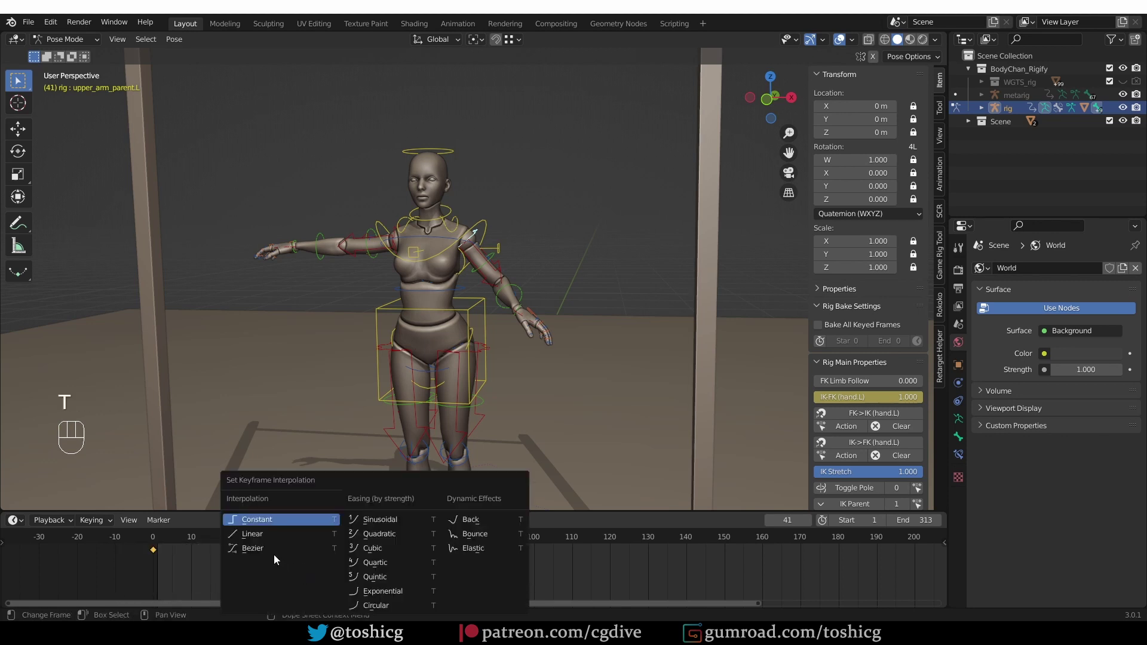
drag(146, 545, 310, 573)
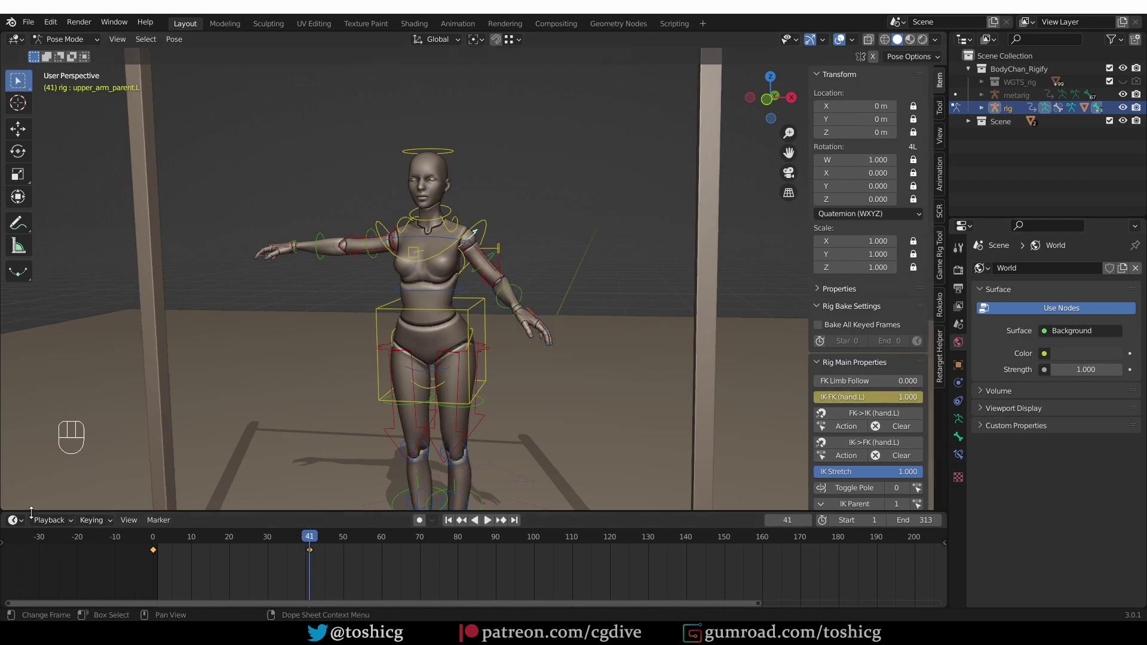
Select the rig action's left upper-arm parent channel in the Graph Editor
click(205, 425)
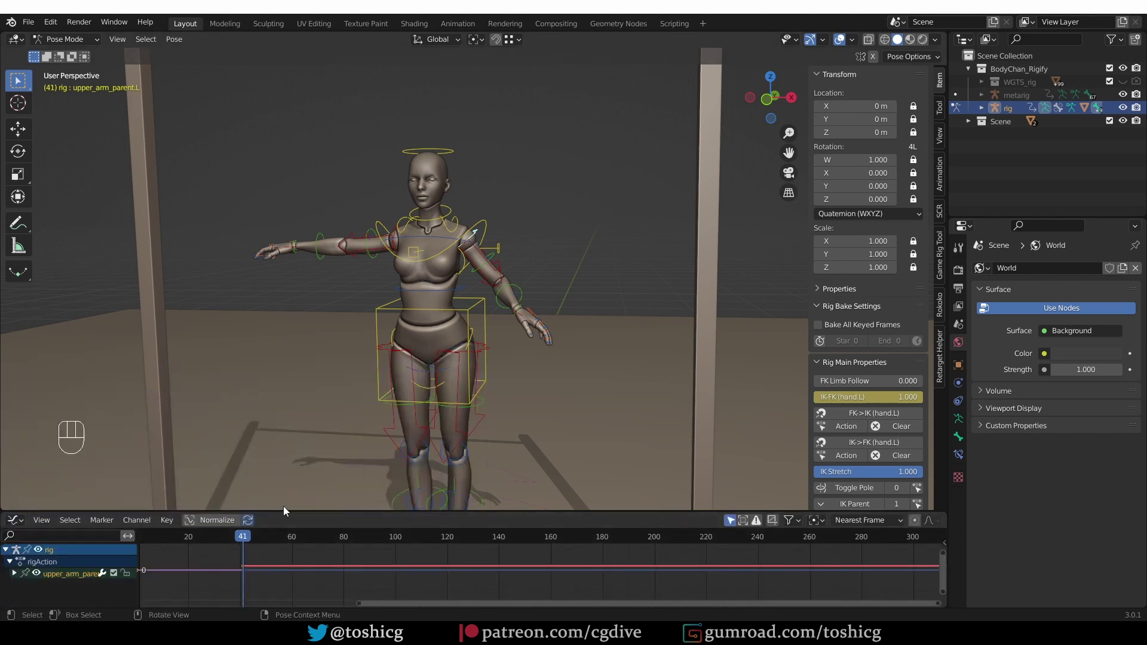
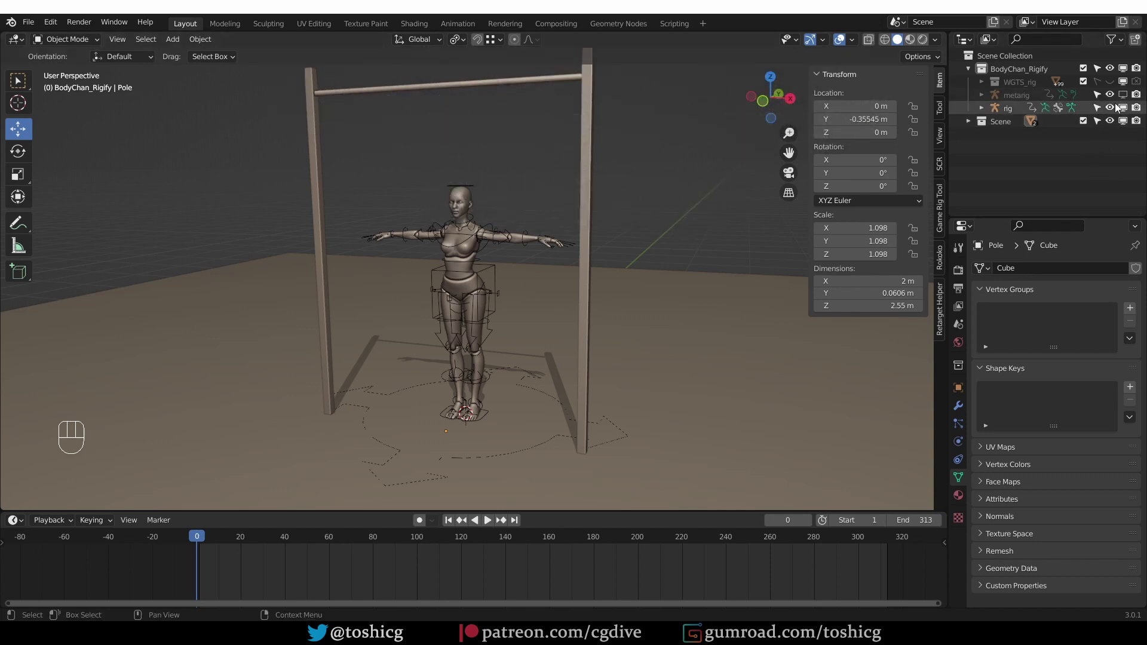
Select the metarig and enter Pose Mode on its spine
click(1124, 100)
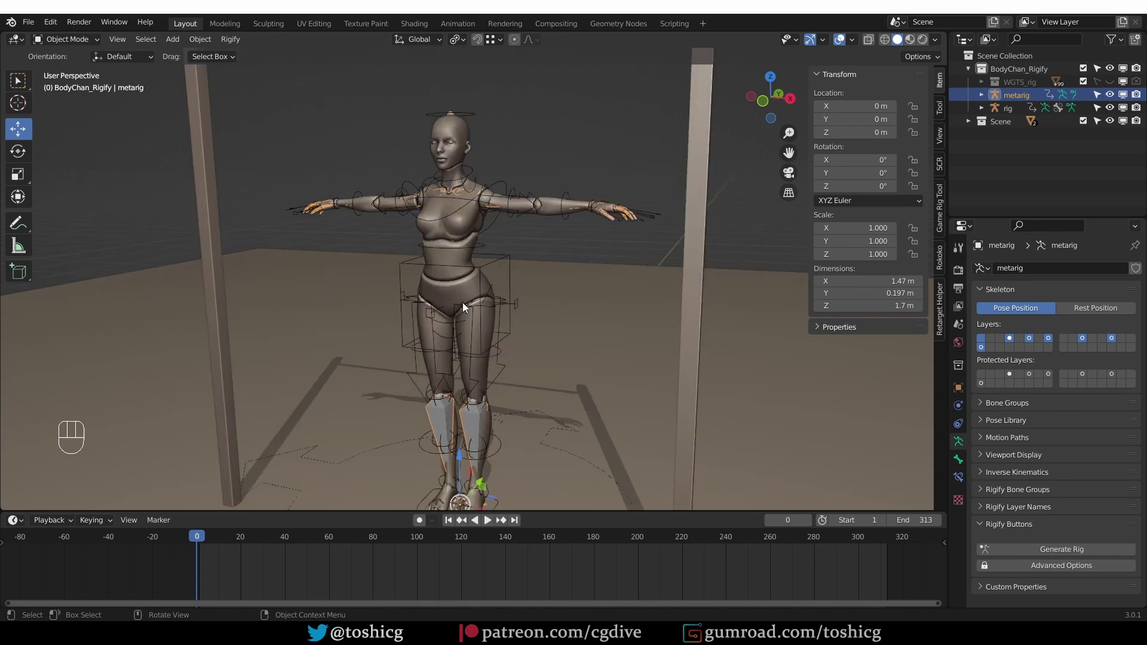
drag(606, 203, 602, 240)
key(Tab)
key(z)
drag(544, 127, 568, 179)
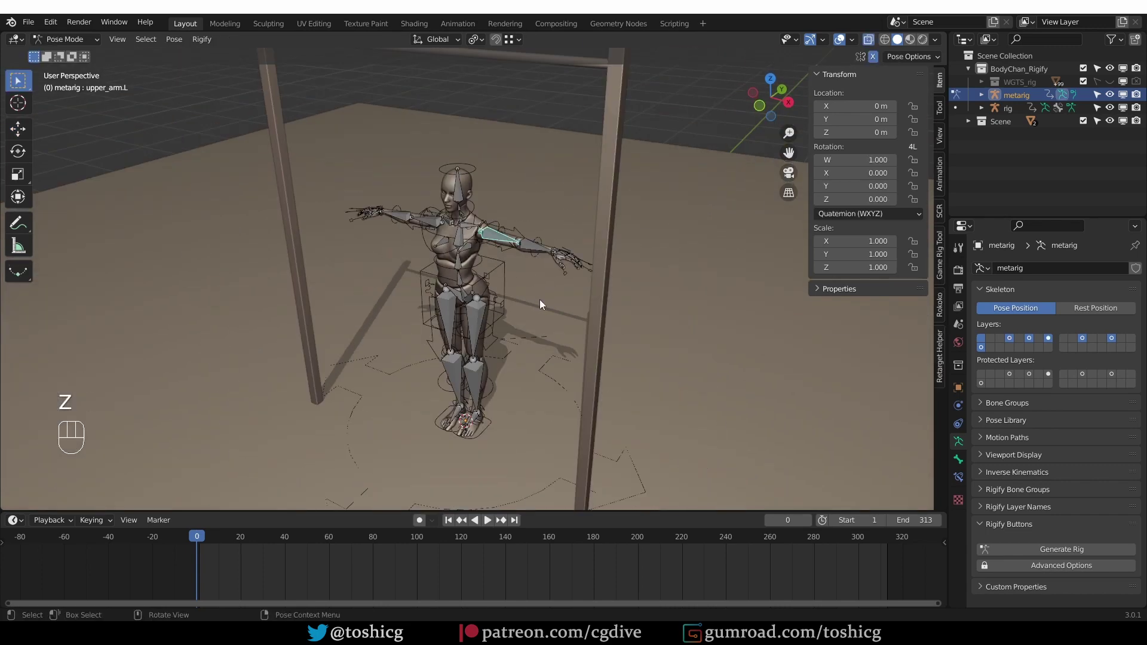
middle_click(543, 293)
Enable the spine's custom pivot control in Bone > Rigify Type
click(962, 461)
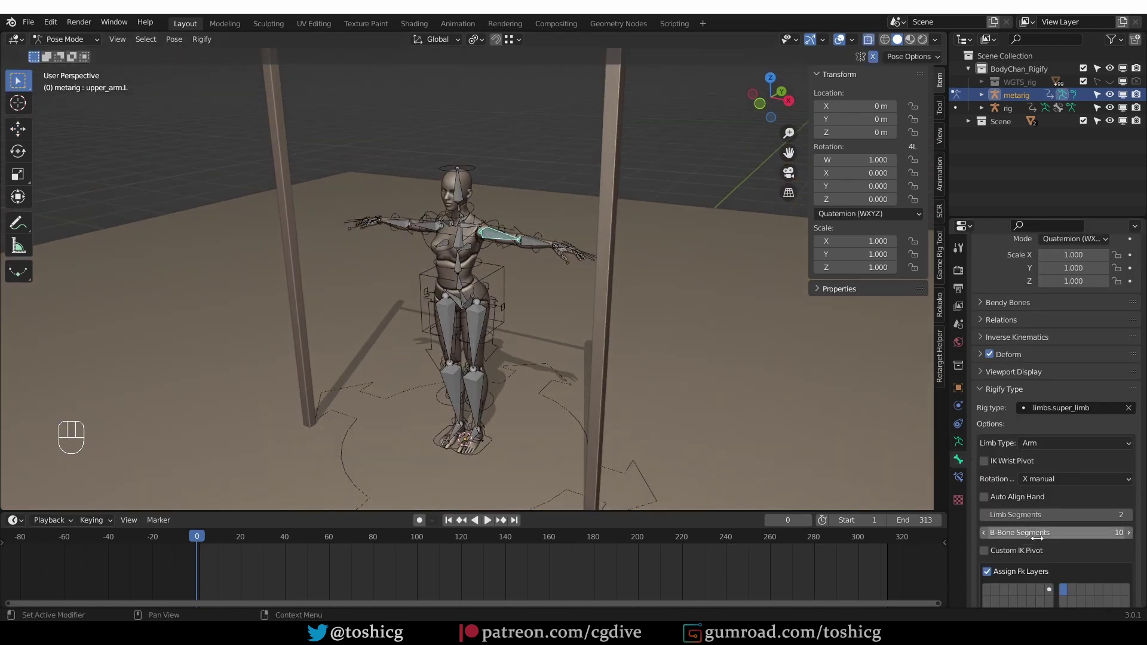
click(1017, 466)
click(1008, 470)
drag(516, 347, 560, 313)
drag(510, 274, 508, 352)
middle_click(533, 384)
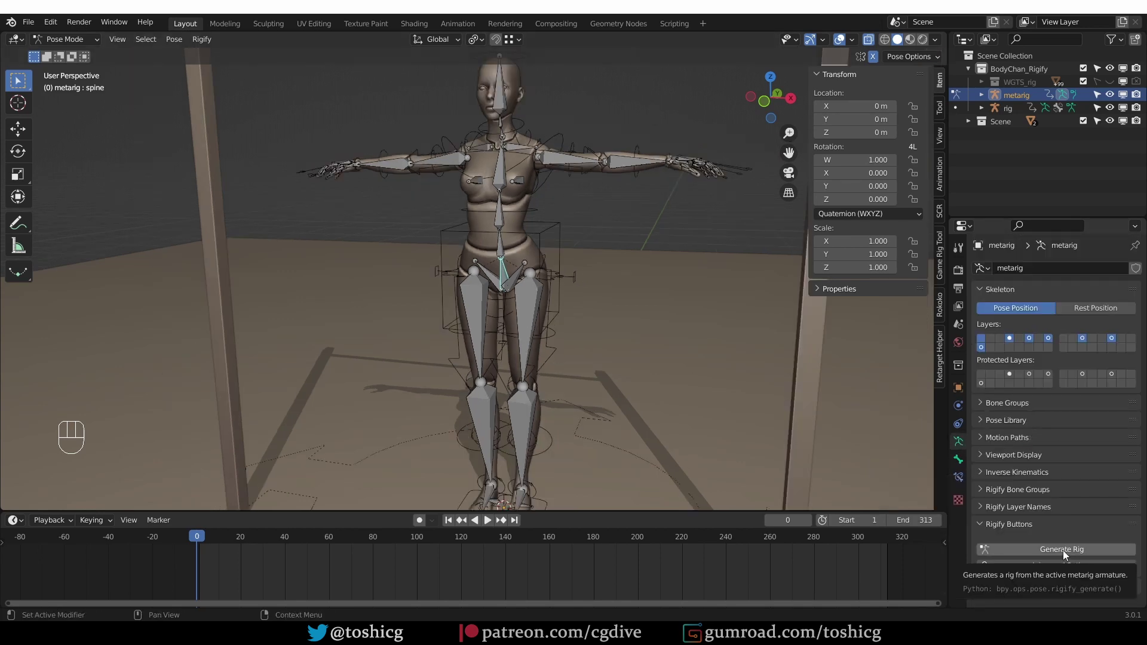
Generate the rig from the metarig, producing a torso pivot control
click(1068, 556)
middle_click(564, 244)
key(Tab)
middle_click(580, 273)
Move torso_pivot up to the chest and tilt the upper body around it
middle_click(641, 279)
click(558, 350)
middle_click(567, 356)
middle_click(564, 371)
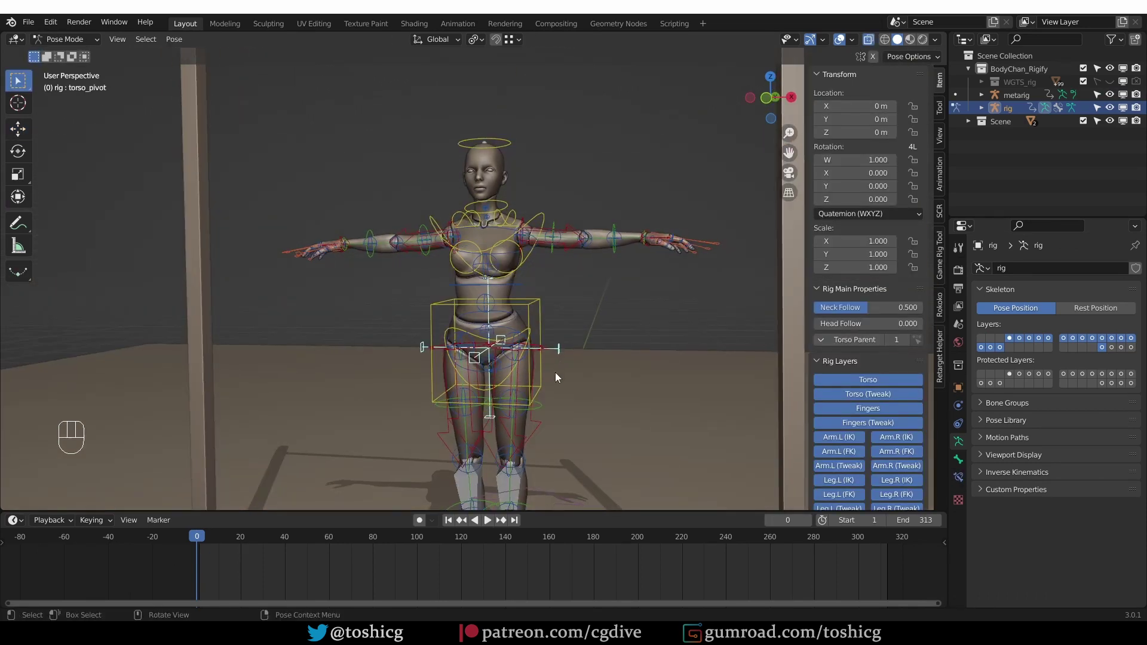
key(g)
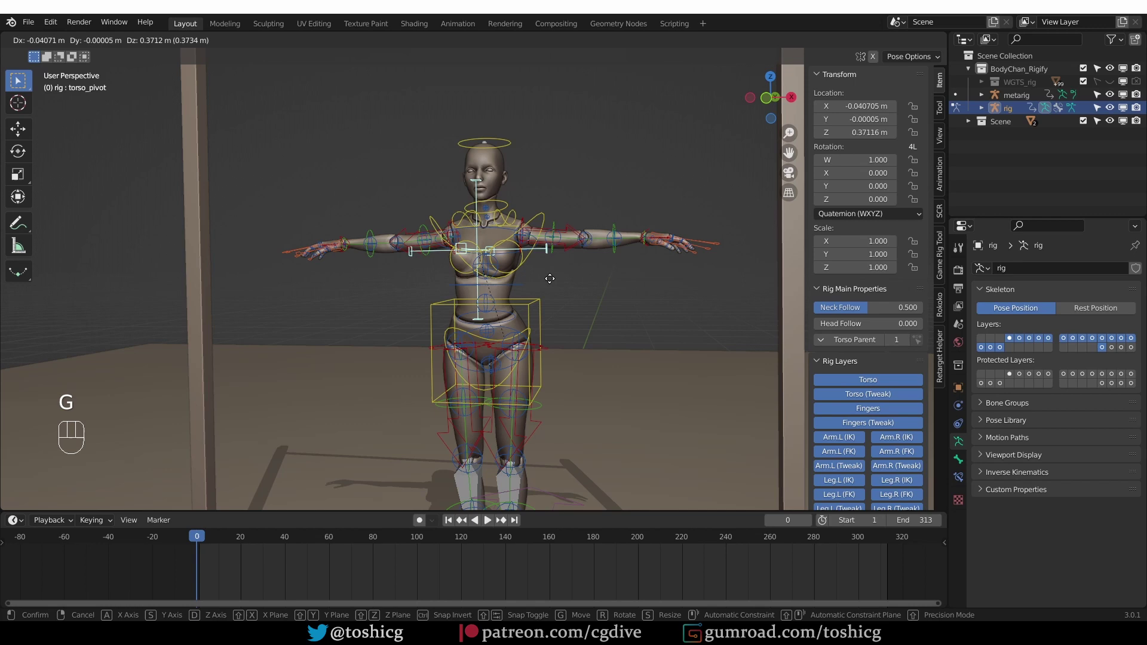
key(r)
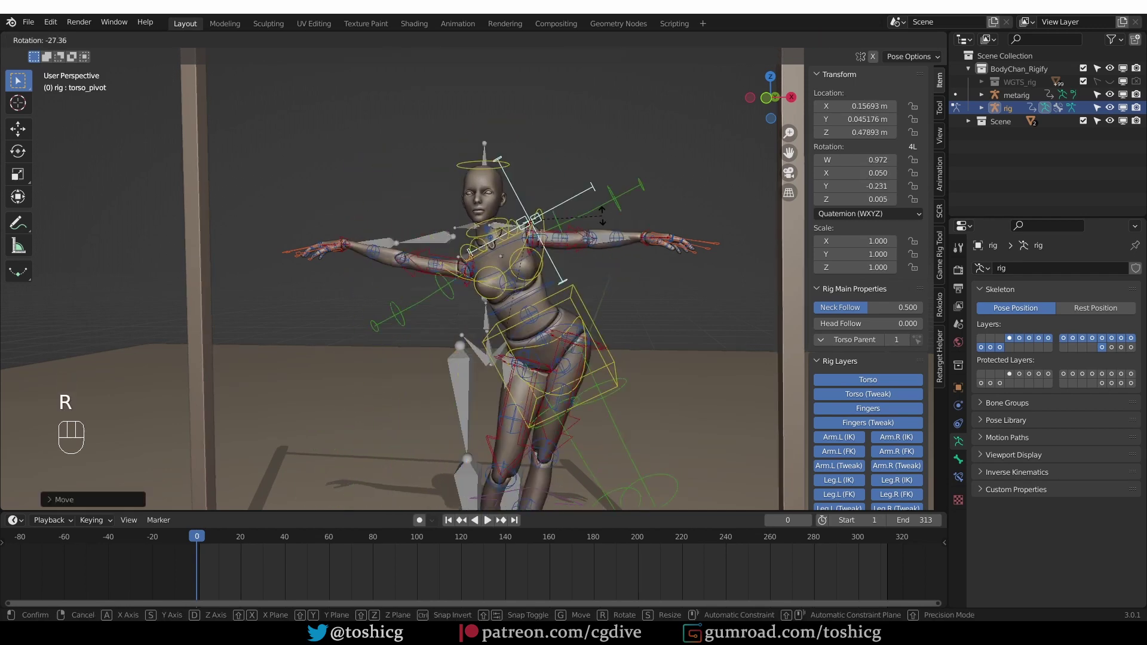
Undo the test move and rotation, restoring the torso
key(ctrl+z)
key(ctrl+z)
middle_click(608, 337)
middle_click(559, 404)
middle_click(556, 388)
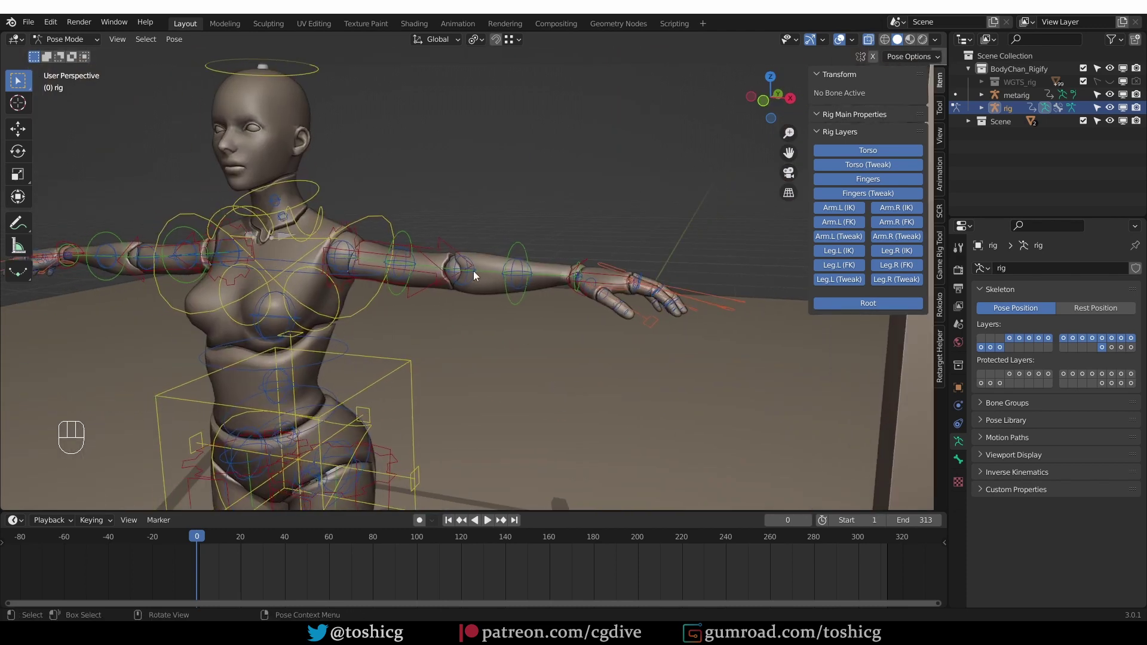
Reselect the metarig and bring its upper_arm.L Rigify Type settings into view
key(Tab)
click(1024, 101)
key(Tab)
drag(386, 262, 600, 413)
drag(962, 461, 1005, 459)
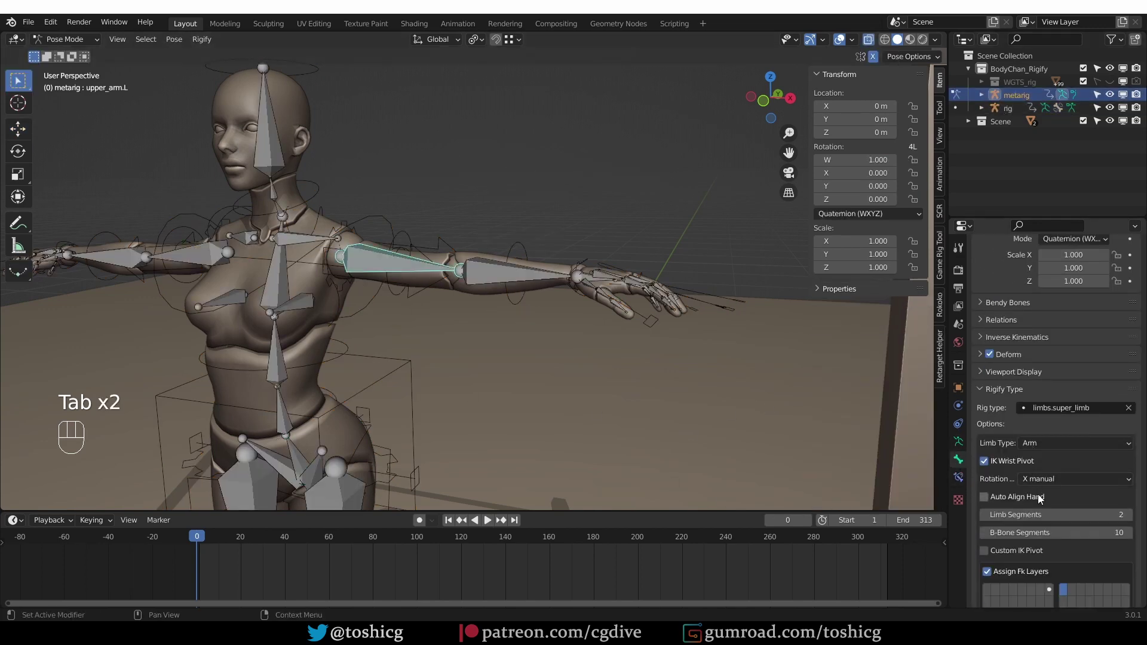
Disable IK Wrist Pivot, enable Custom IK Pivot for the left arm and regenerate the rig
click(985, 419)
click(993, 509)
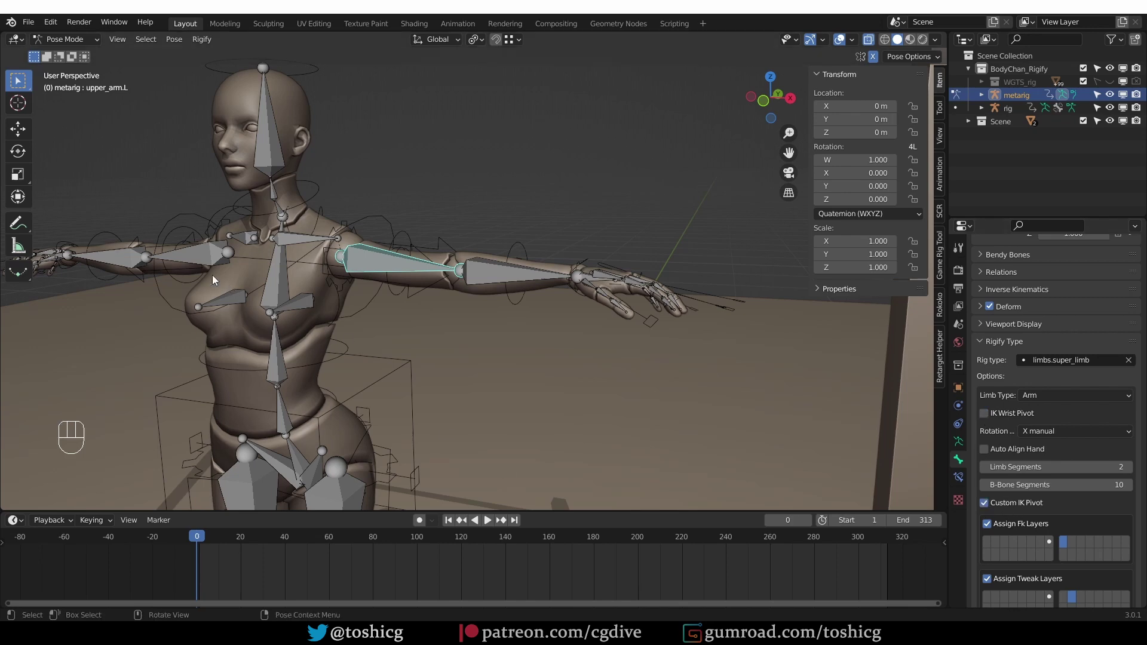
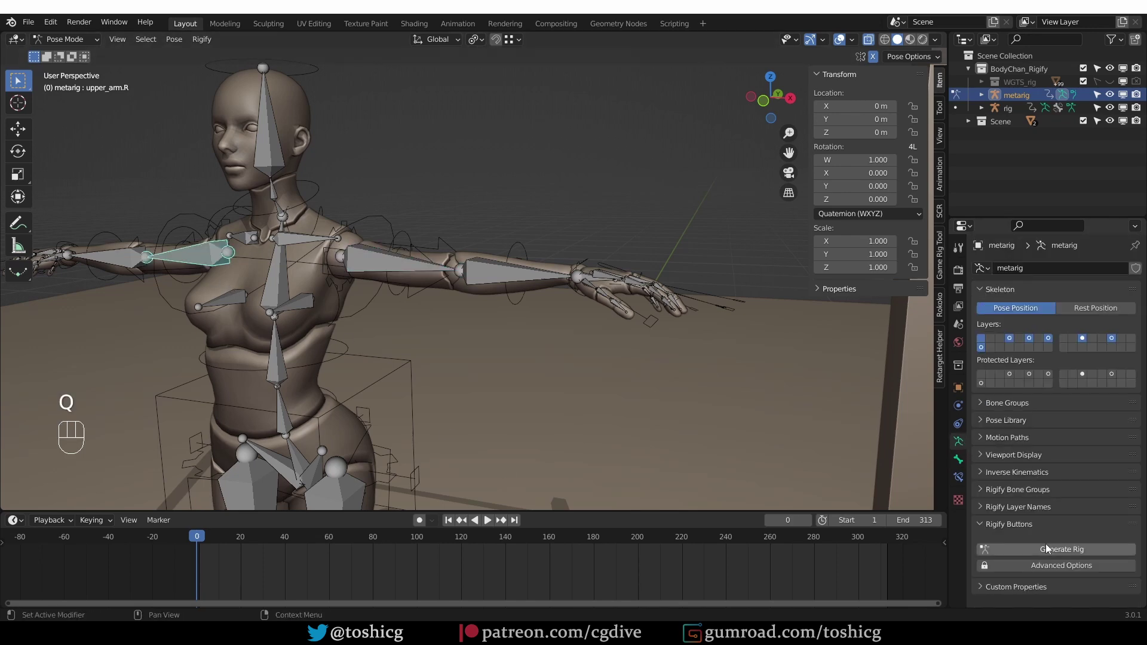
click(1050, 548)
Select hand_ik_pivot.L on the regenerated rig and move it toward the fingers
key(Tab)
middle_click(599, 301)
drag(752, 339, 702, 332)
drag(750, 308, 752, 371)
drag(759, 371, 721, 354)
middle_click(665, 345)
middle_click(589, 275)
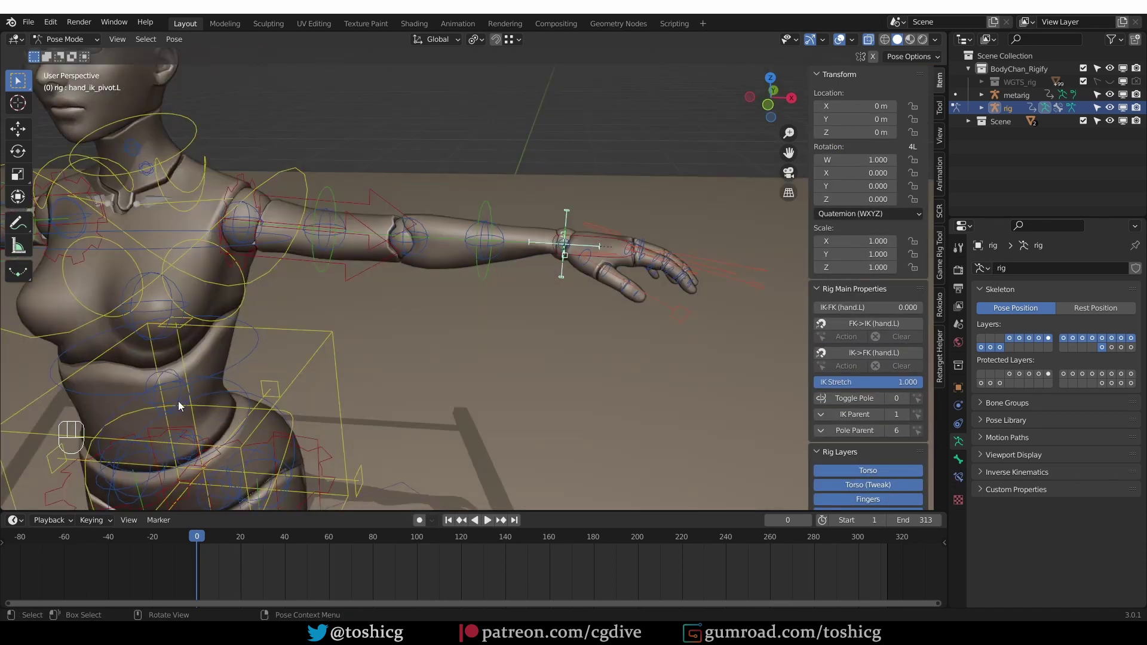
key(g)
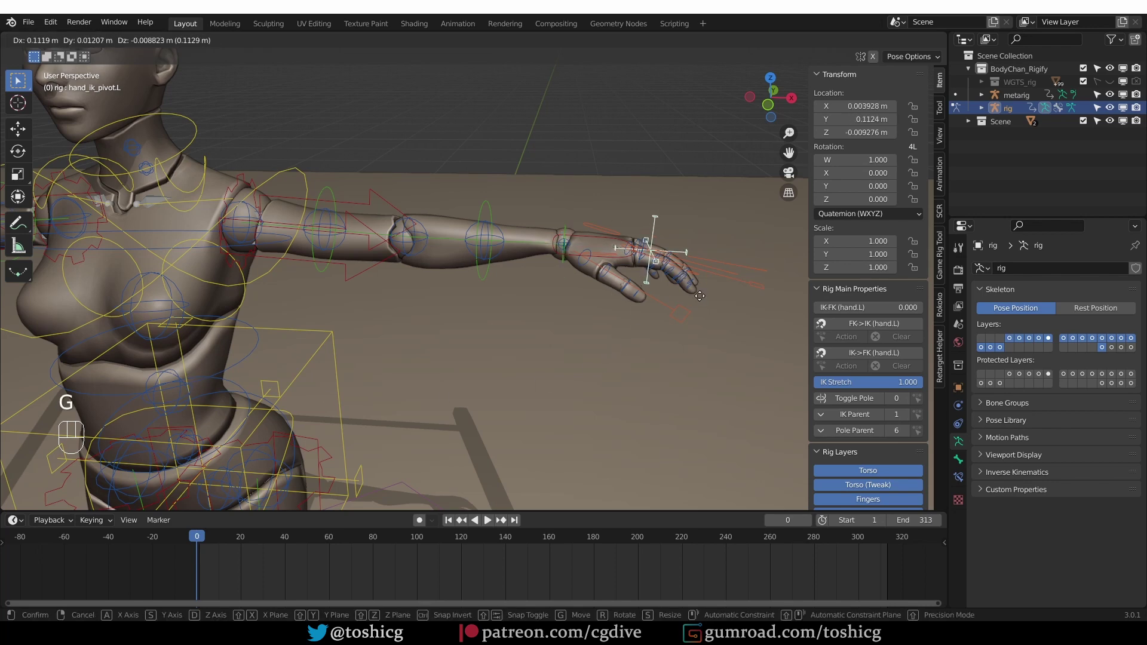
Test-rotate the left hand around the relocated pivot, undo, and return to Object Mode in T-pose
key(r)
key(ctrl+z)
key(r)
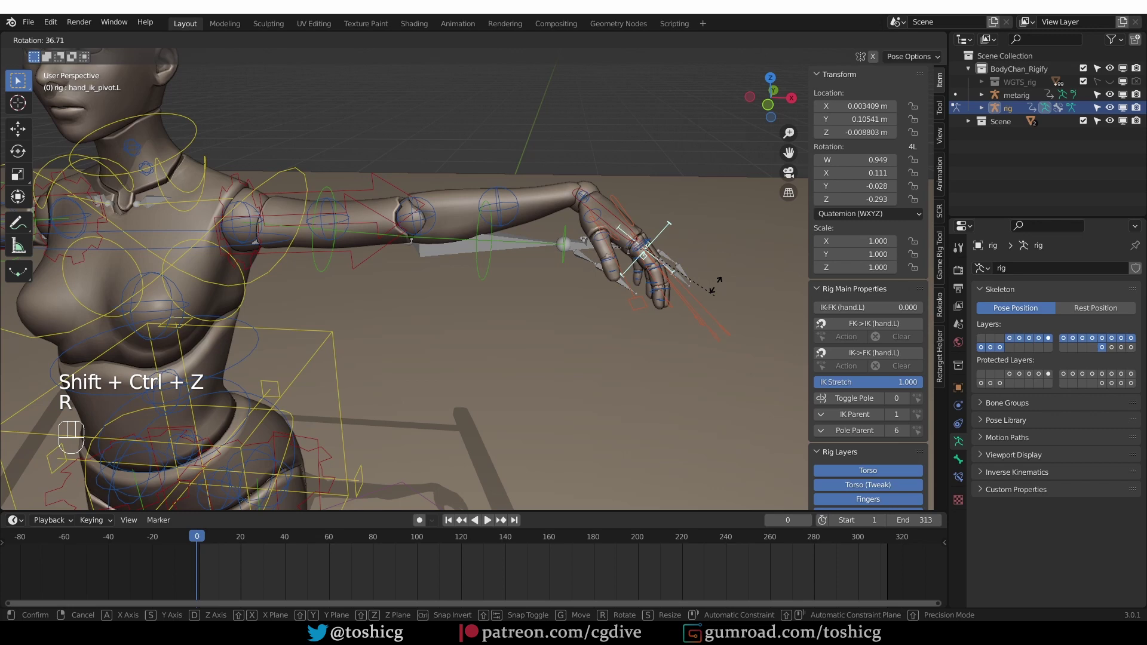
key(ctrl+z)
click(667, 324)
key(Tab)
middle_click(438, 326)
middle_click(441, 292)
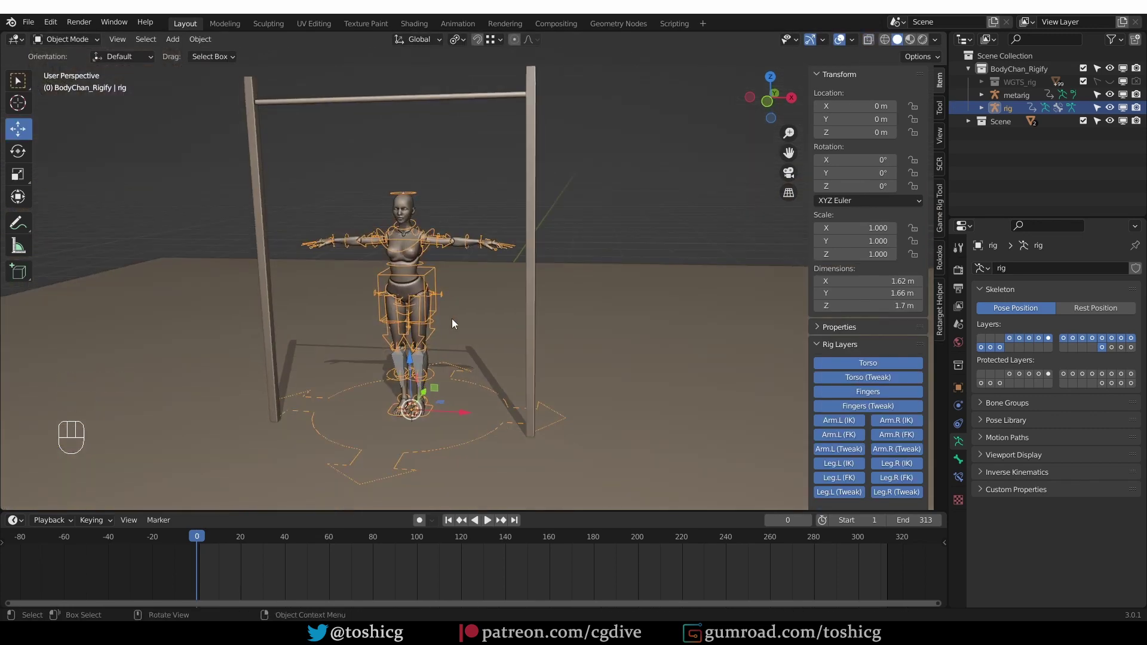
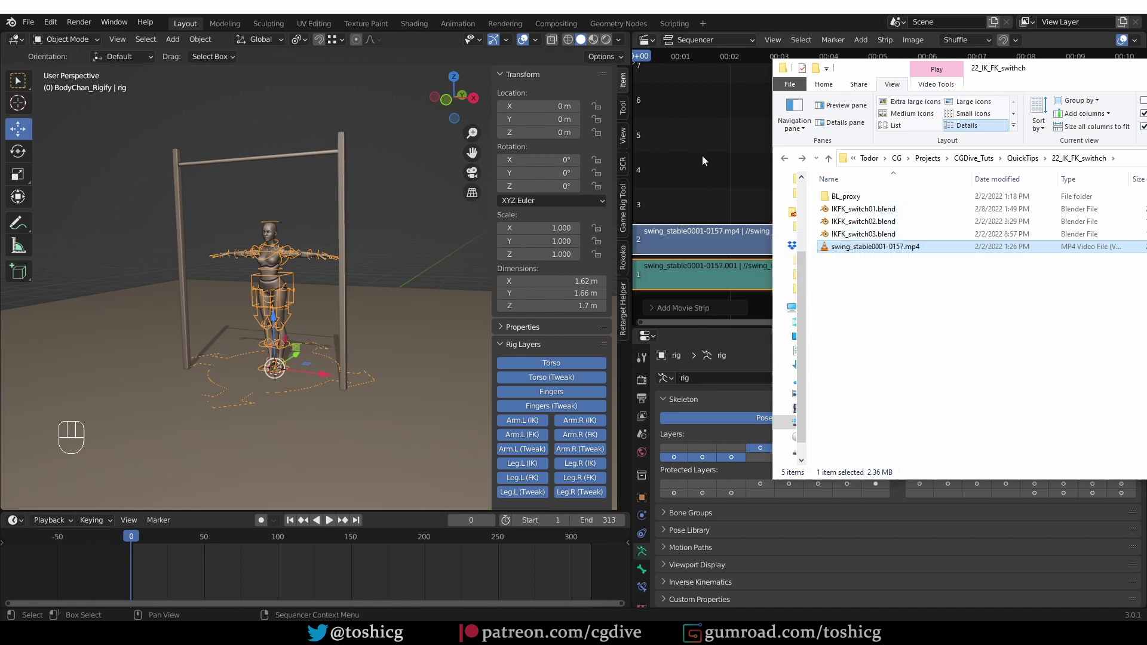
Enlarge the Sequencer preview of the swing footage and delete the second video strip
middle_click(714, 157)
middle_click(715, 171)
drag(711, 40, 748, 92)
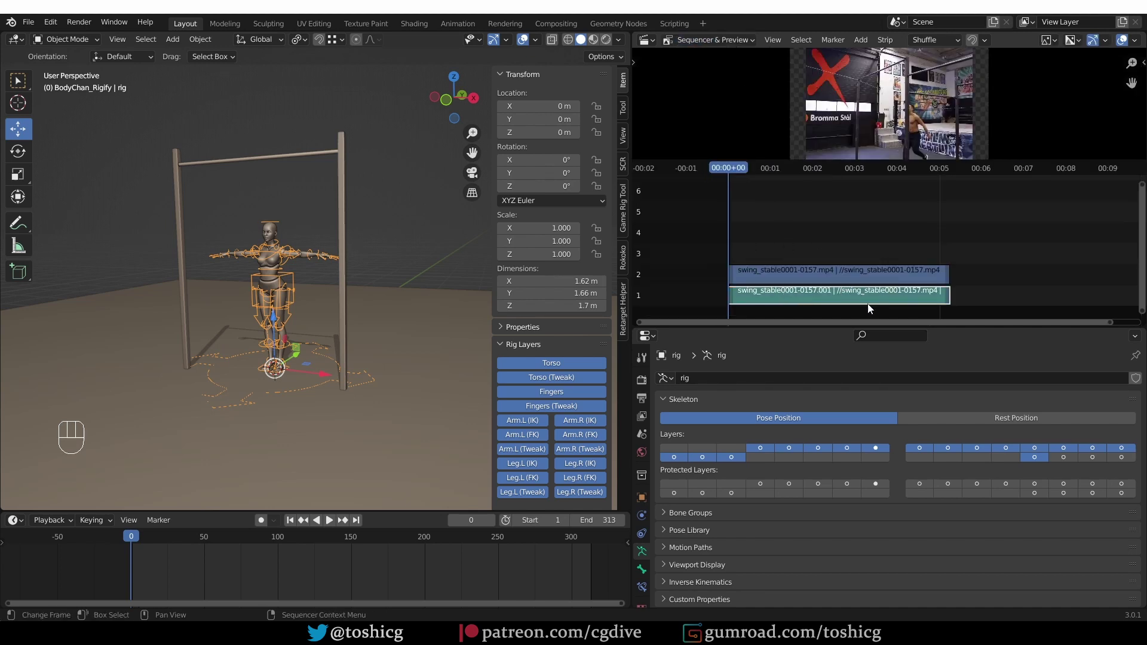
key(Delete)
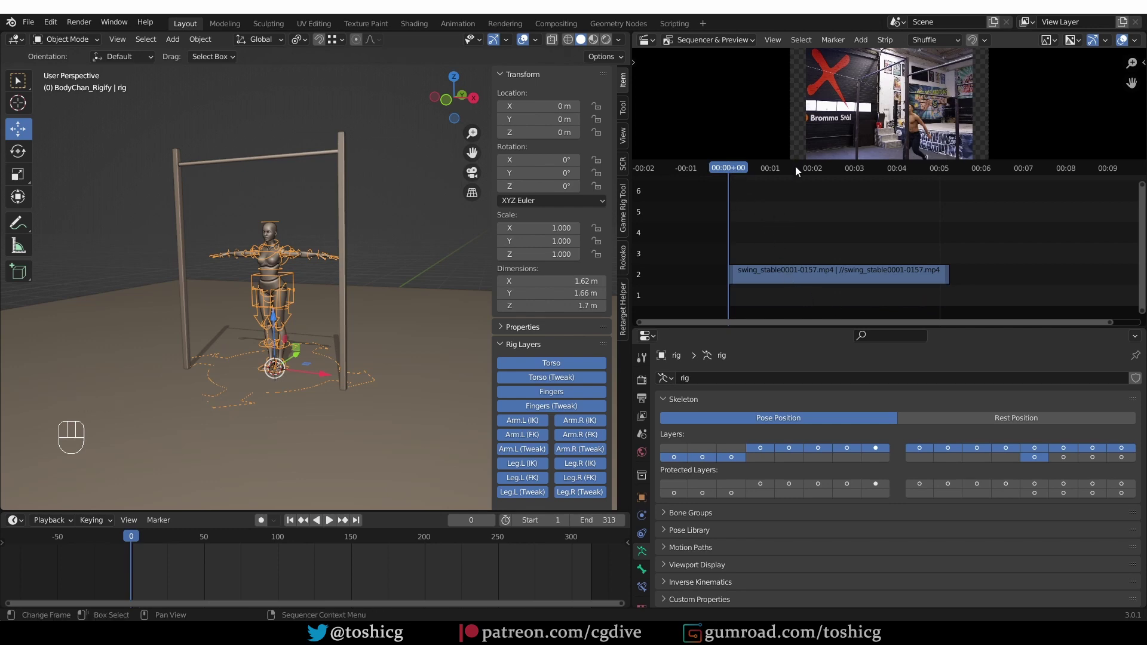
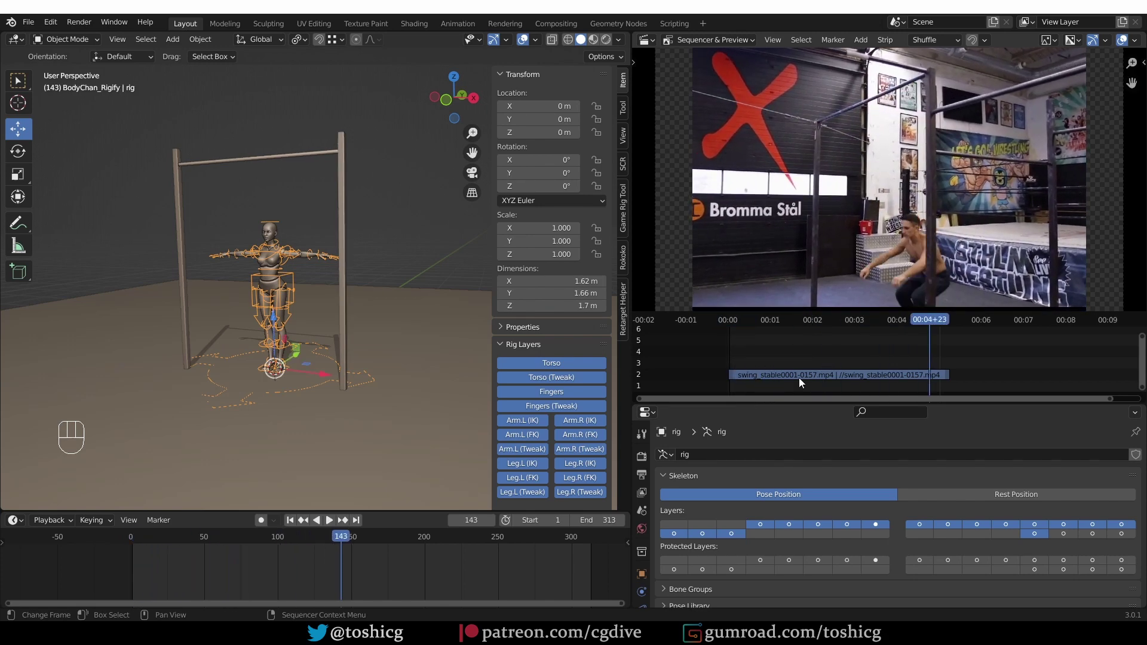
Scrub the swing footage to its last frame, around 156
drag(936, 321, 951, 318)
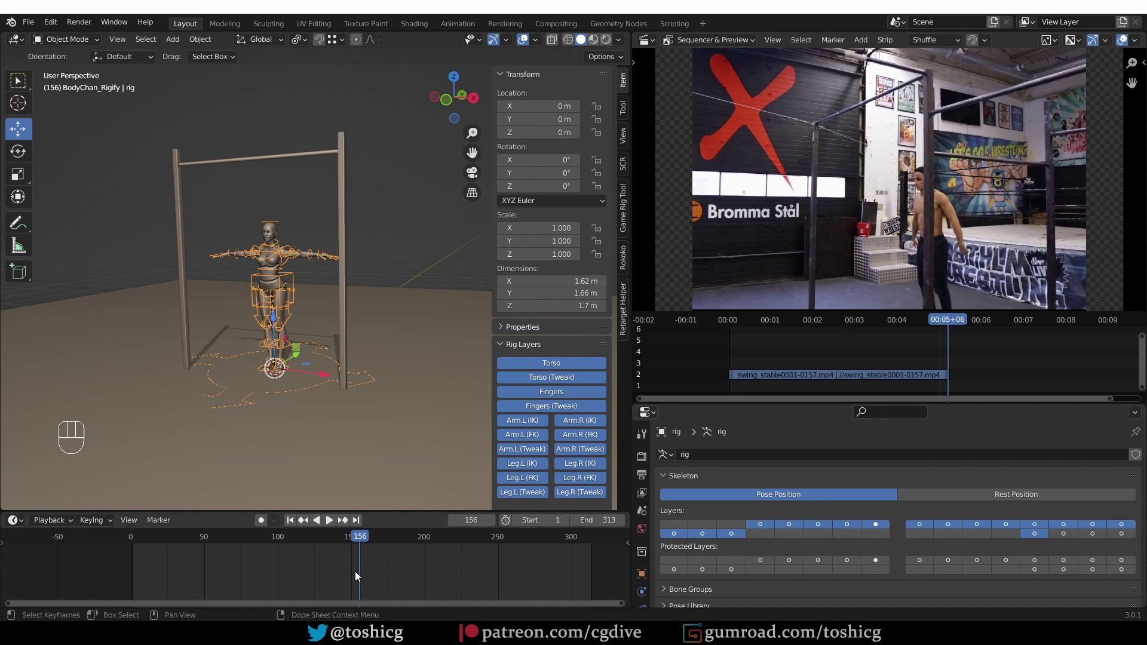
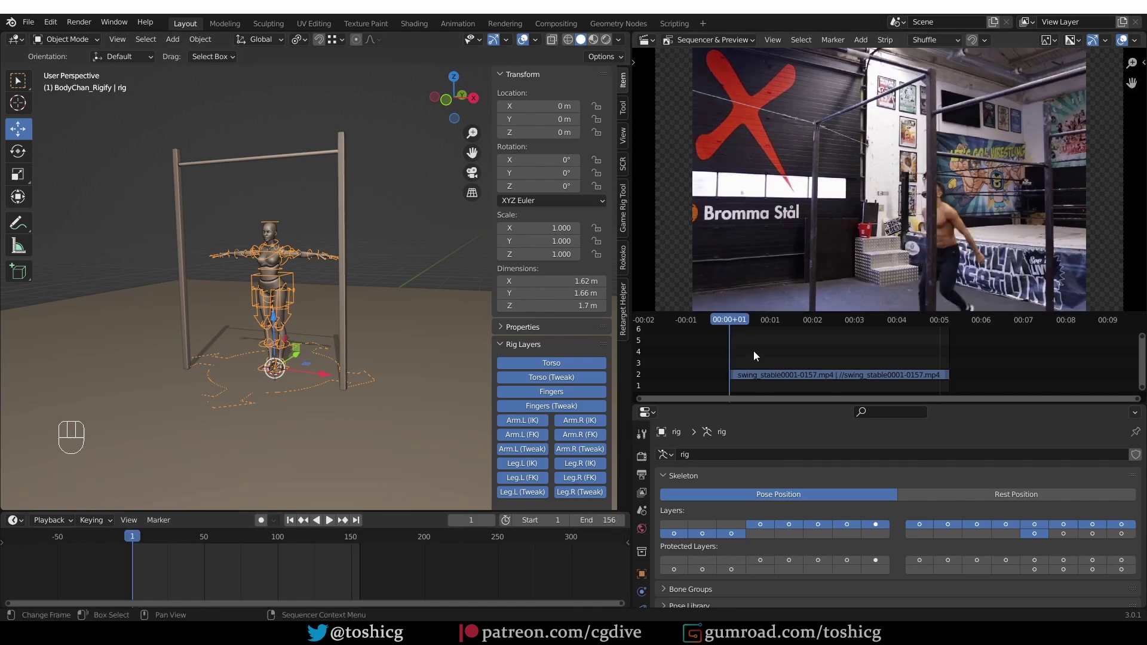
Add key-pose markers on frame 1 and frame 13, then advance the footage to frame 23
key(m)
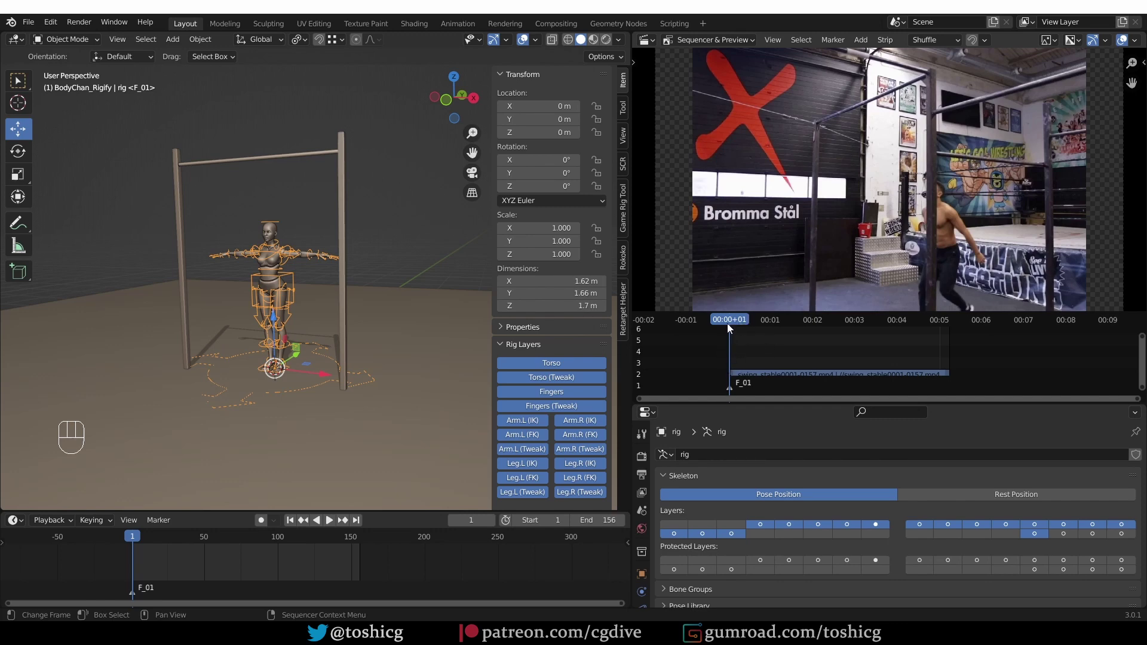
drag(729, 325, 758, 368)
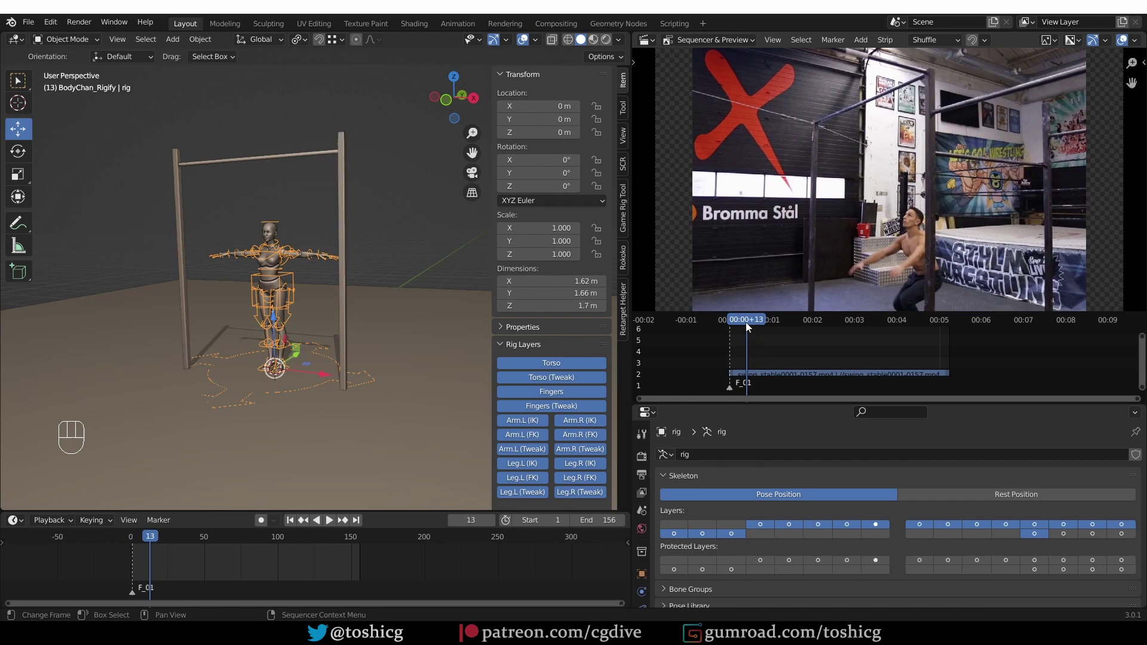
key(m)
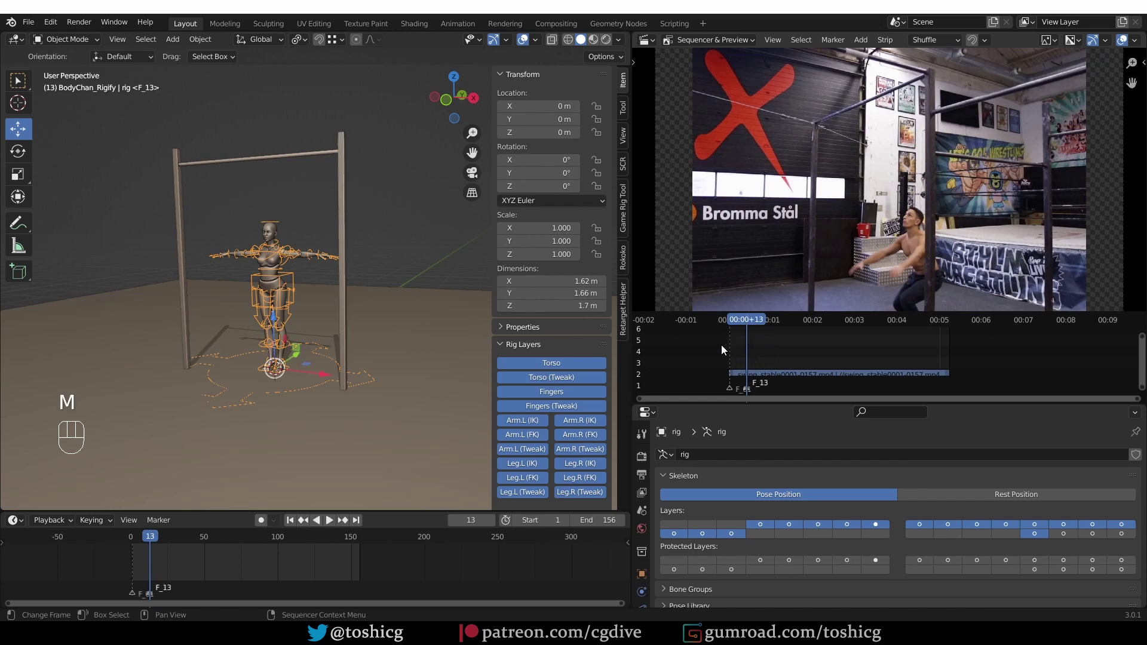
click(750, 326)
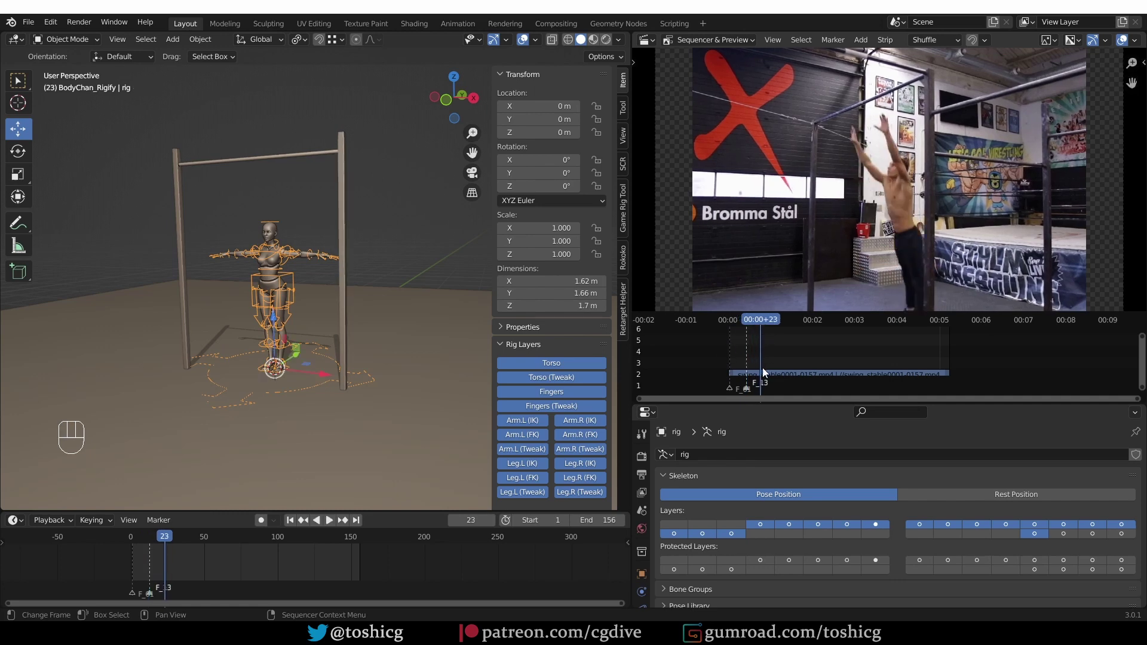
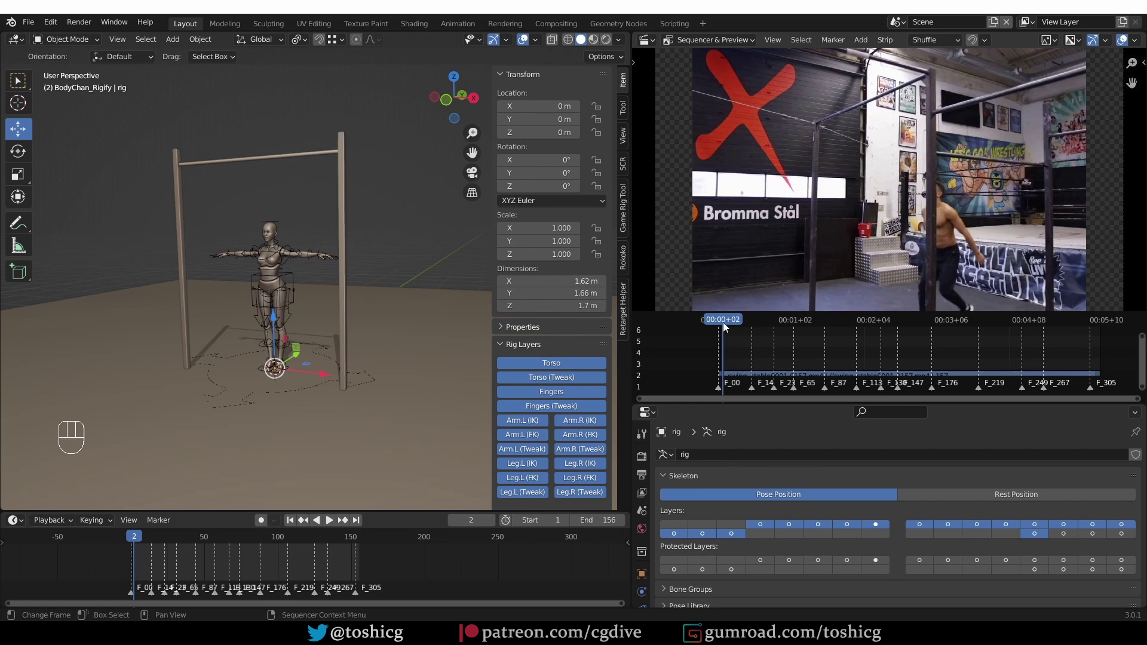
click(729, 324)
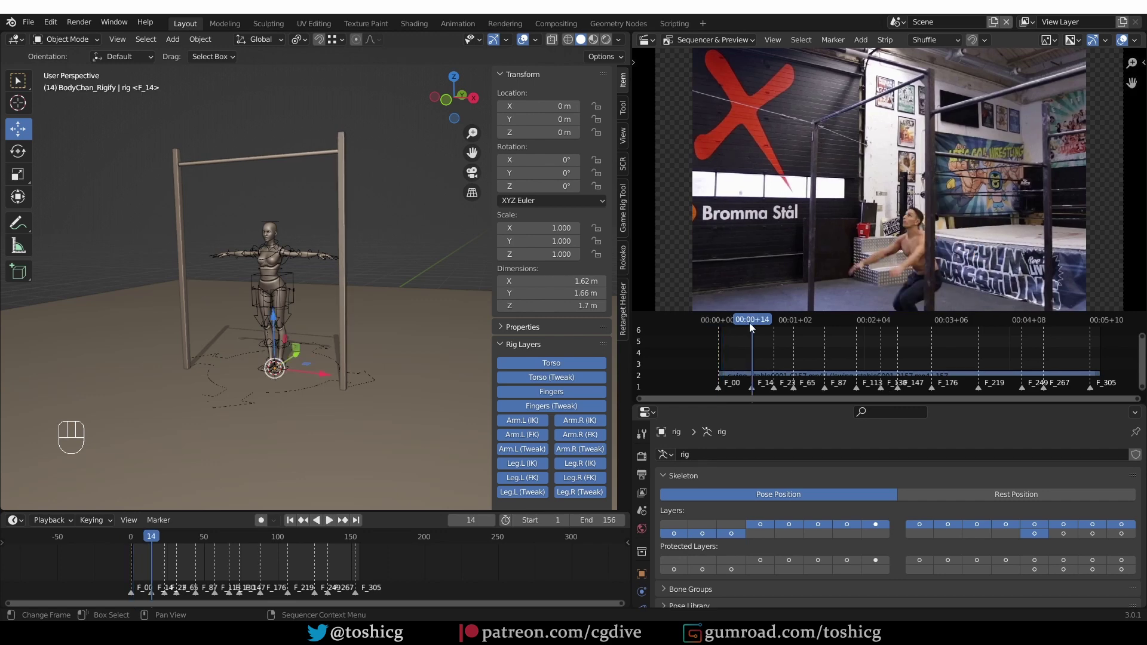
drag(757, 324, 778, 325)
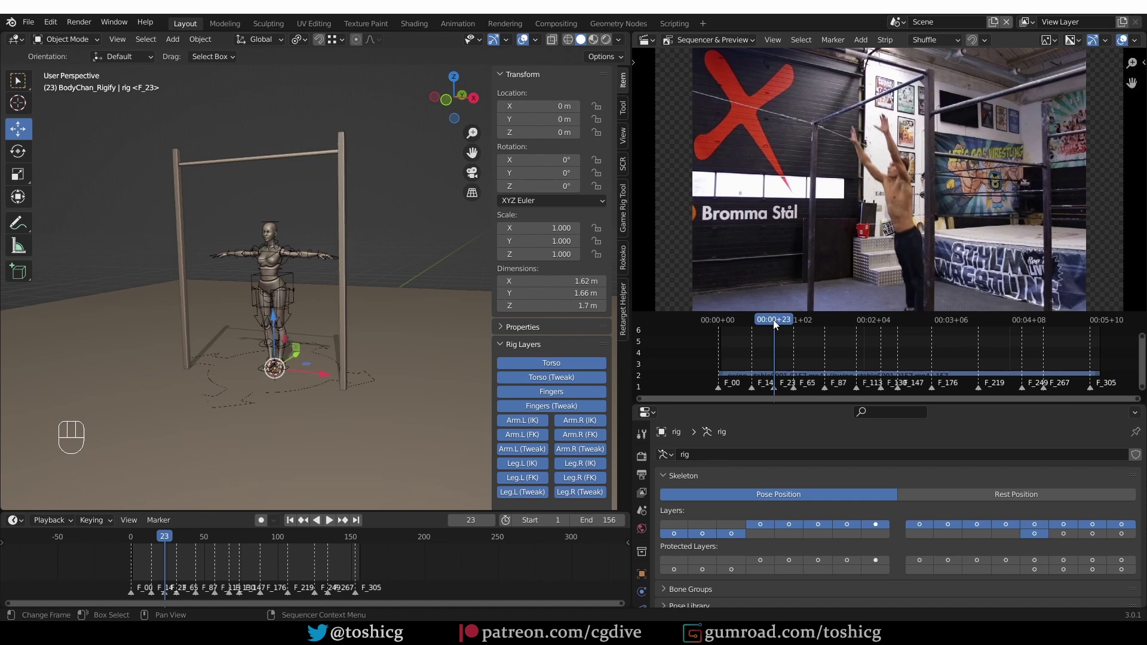
click(789, 324)
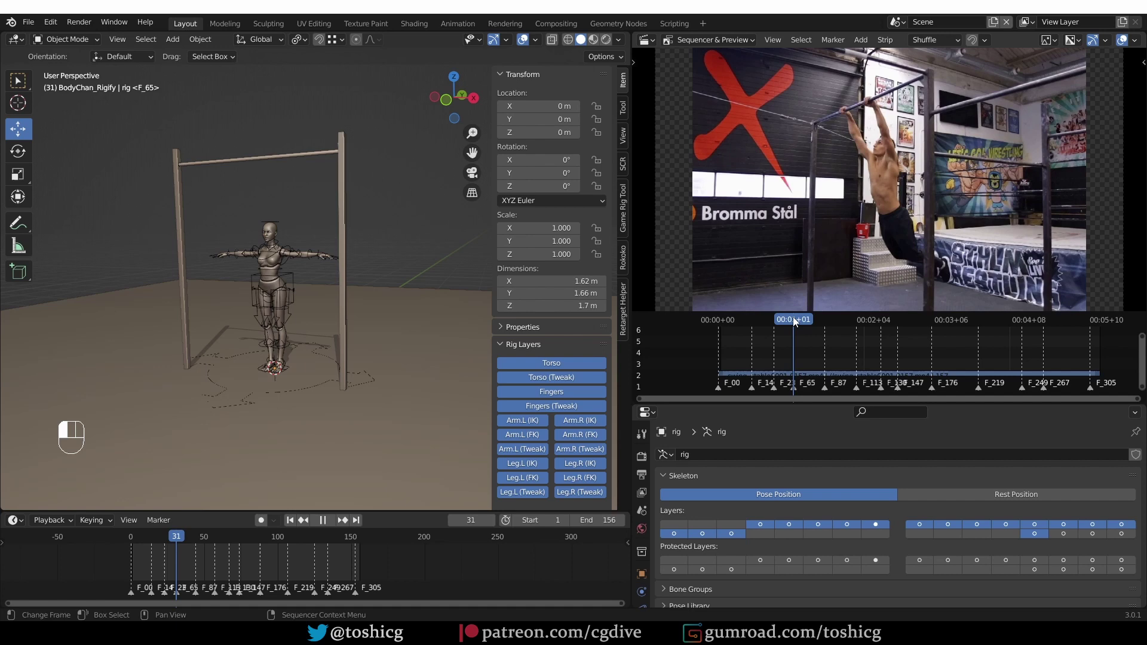
click(809, 322)
drag(829, 324, 866, 342)
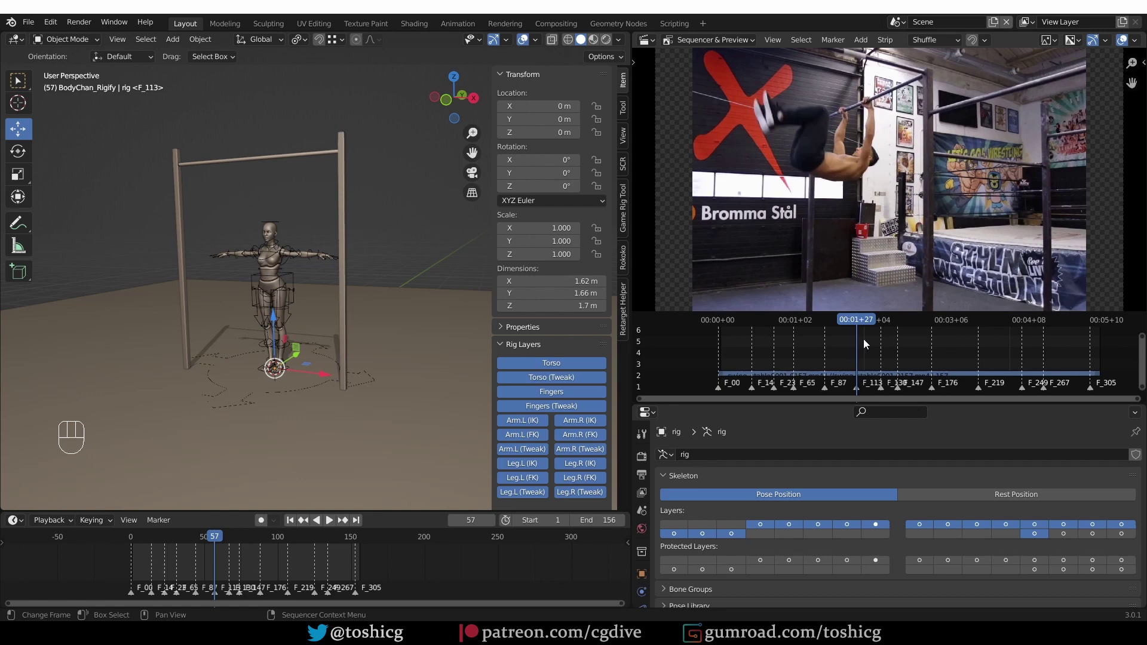
drag(864, 325, 892, 325)
click(891, 332)
drag(888, 324, 936, 323)
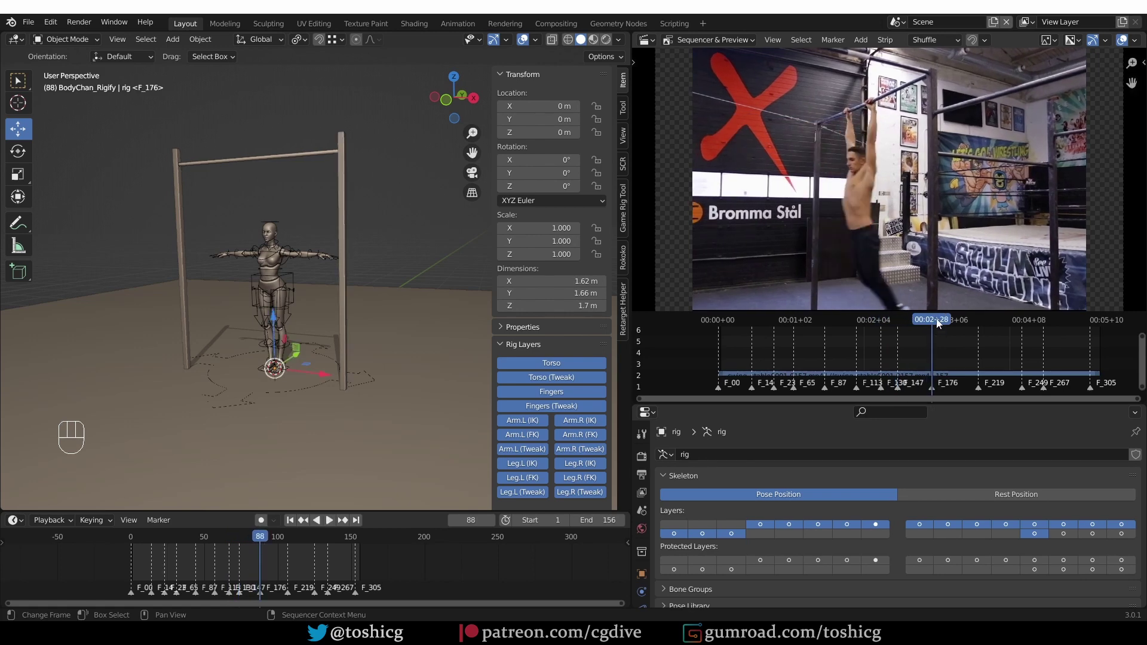
drag(940, 323, 982, 322)
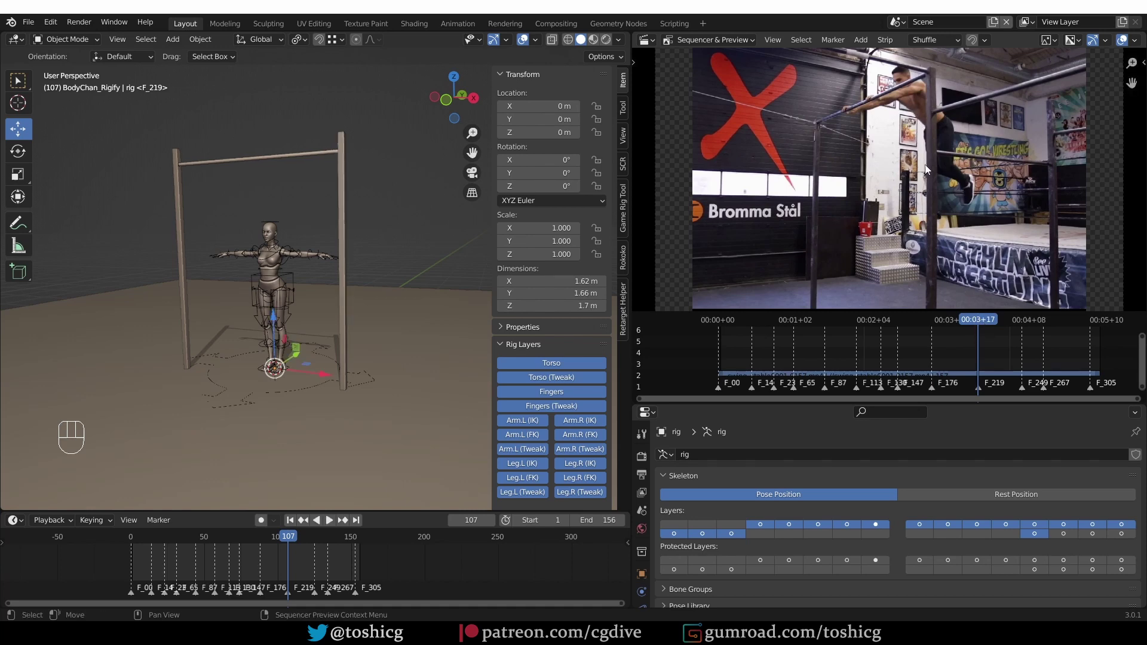
drag(994, 324, 981, 326)
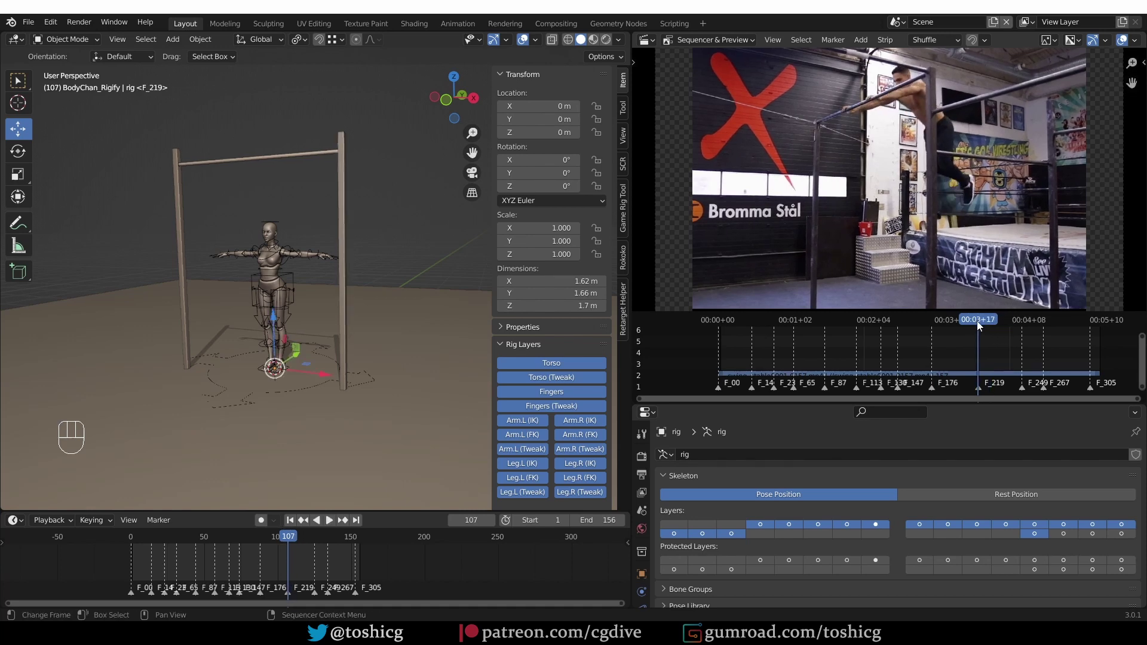
click(983, 323)
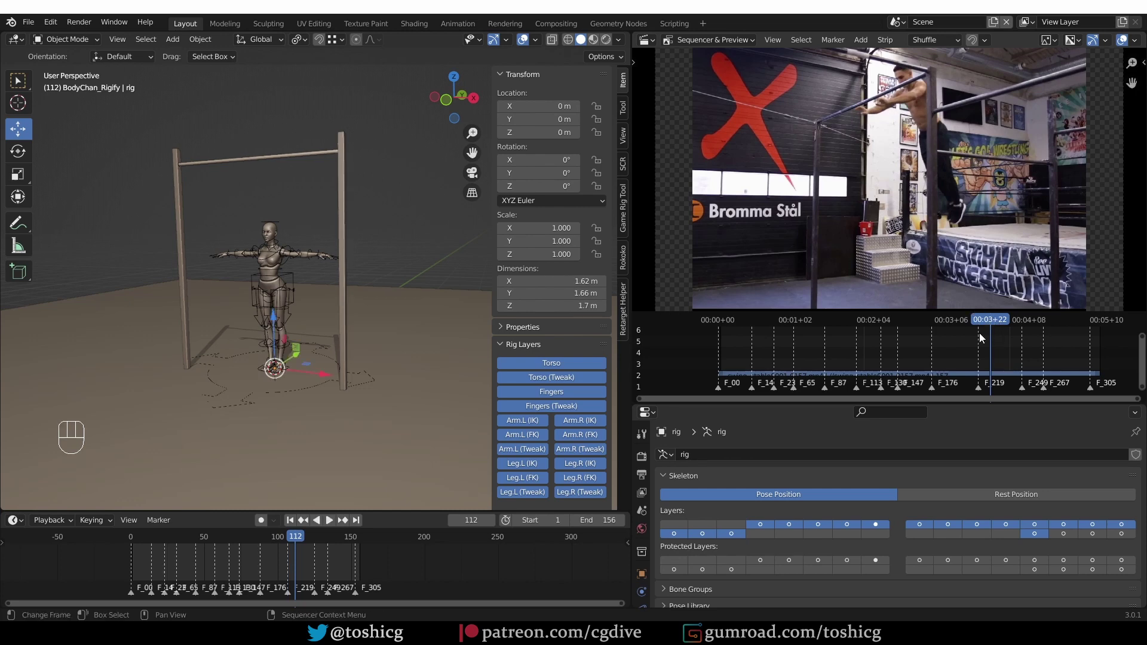
drag(995, 326, 1026, 331)
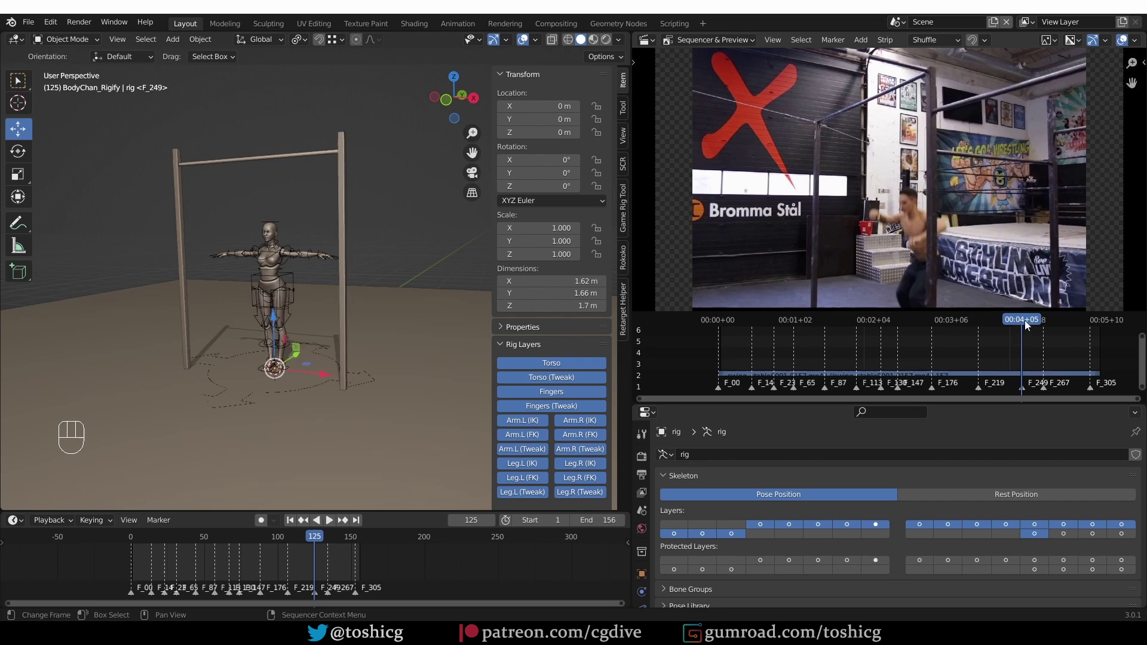
click(1028, 326)
click(1028, 325)
drag(1030, 327, 960, 384)
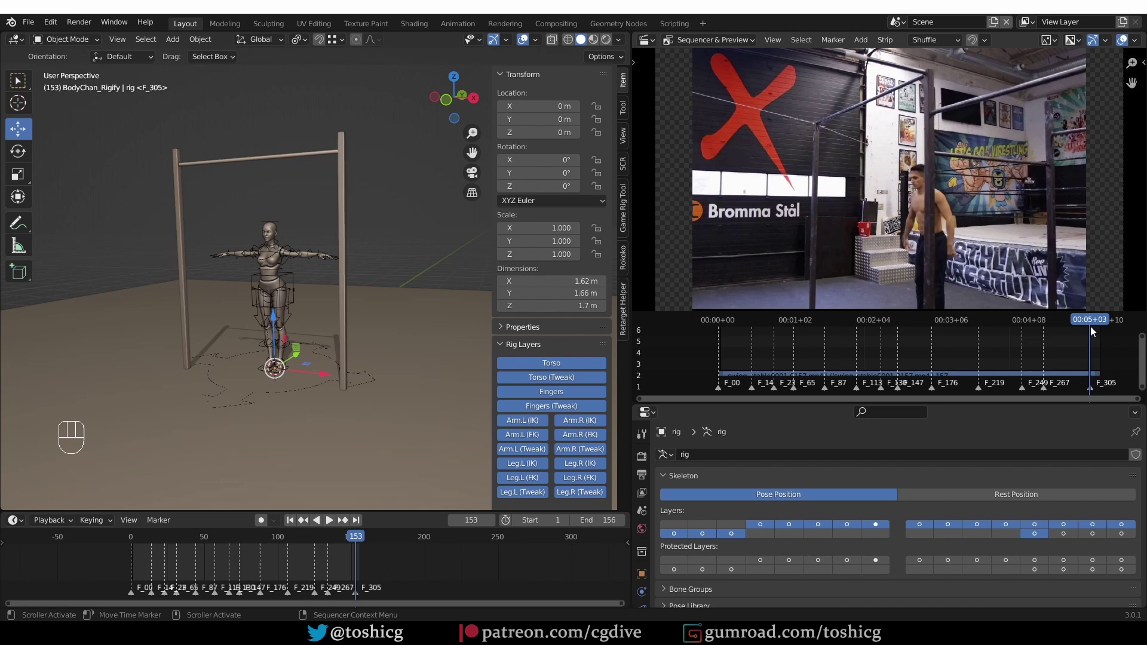
drag(1087, 330, 723, 341)
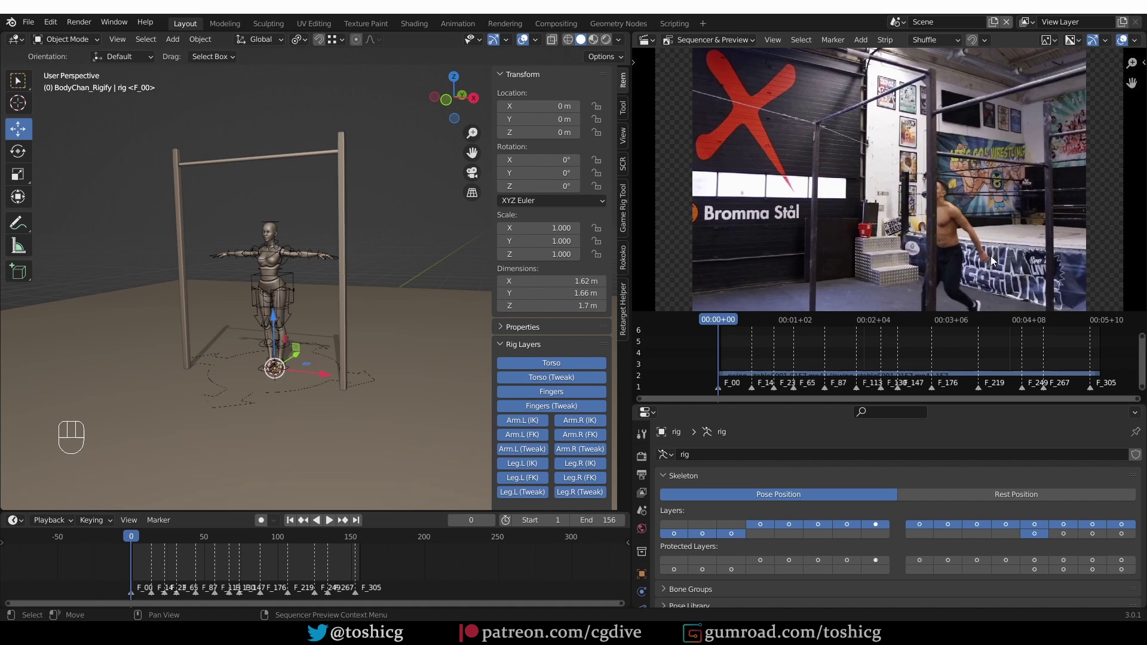
drag(726, 324, 778, 324)
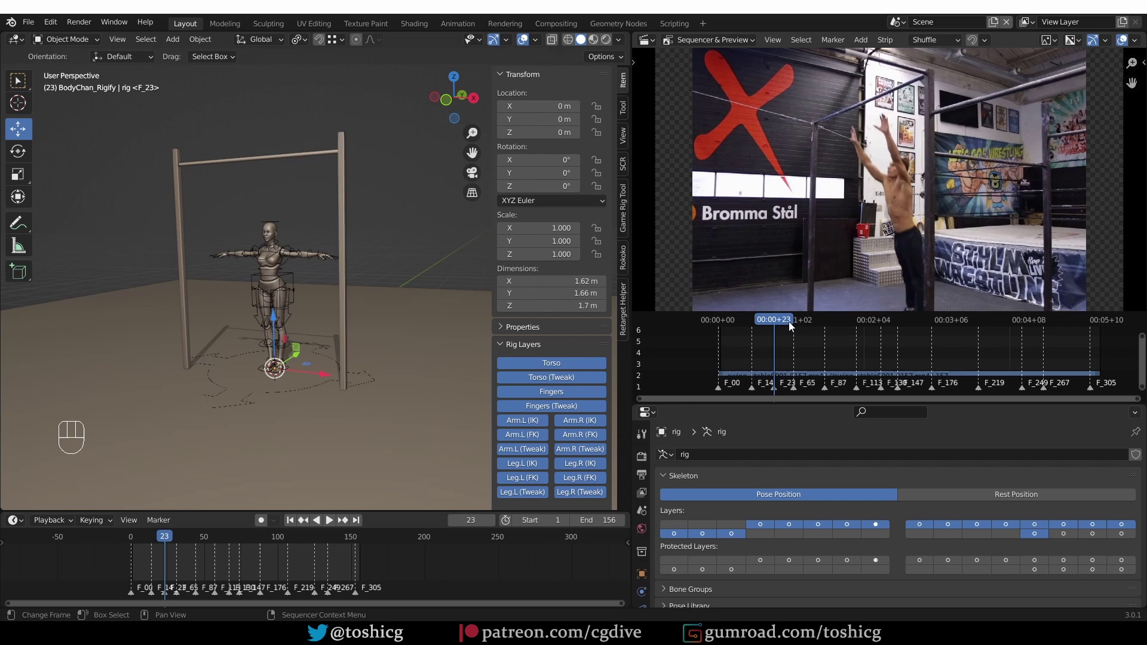
click(793, 327)
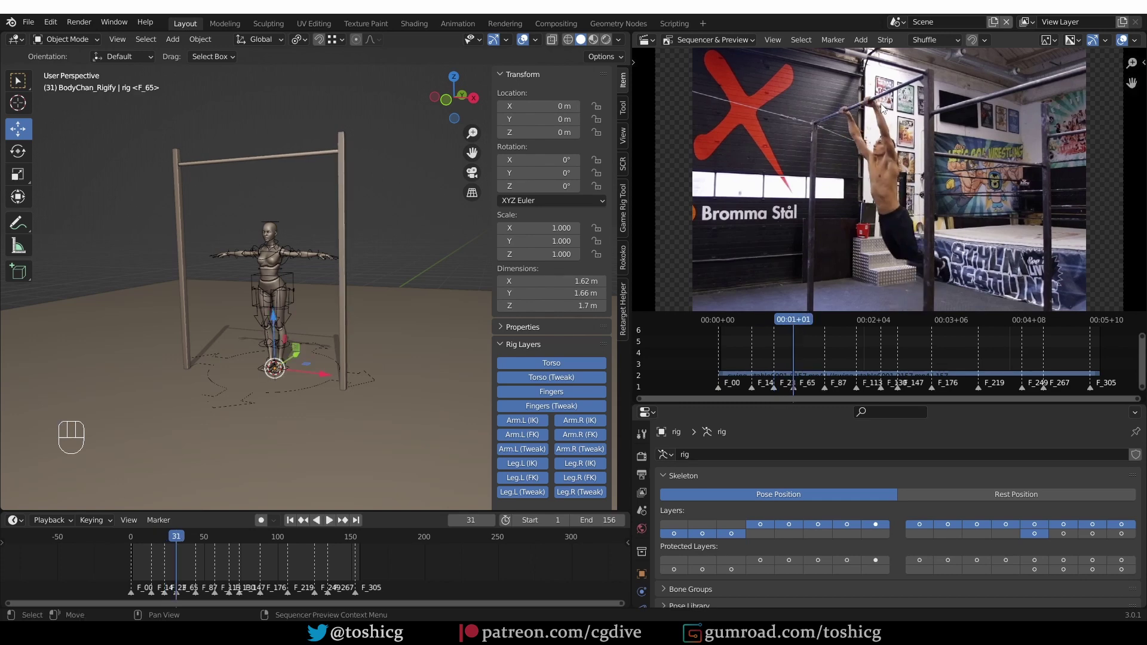
drag(818, 324, 981, 315)
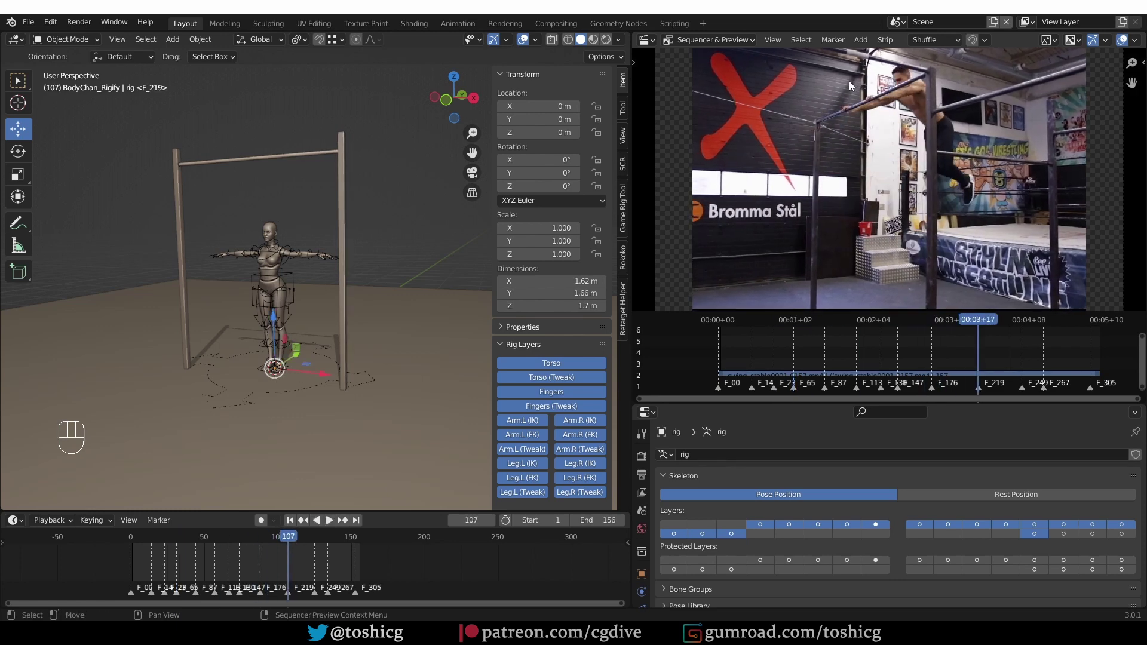
drag(987, 325, 1025, 322)
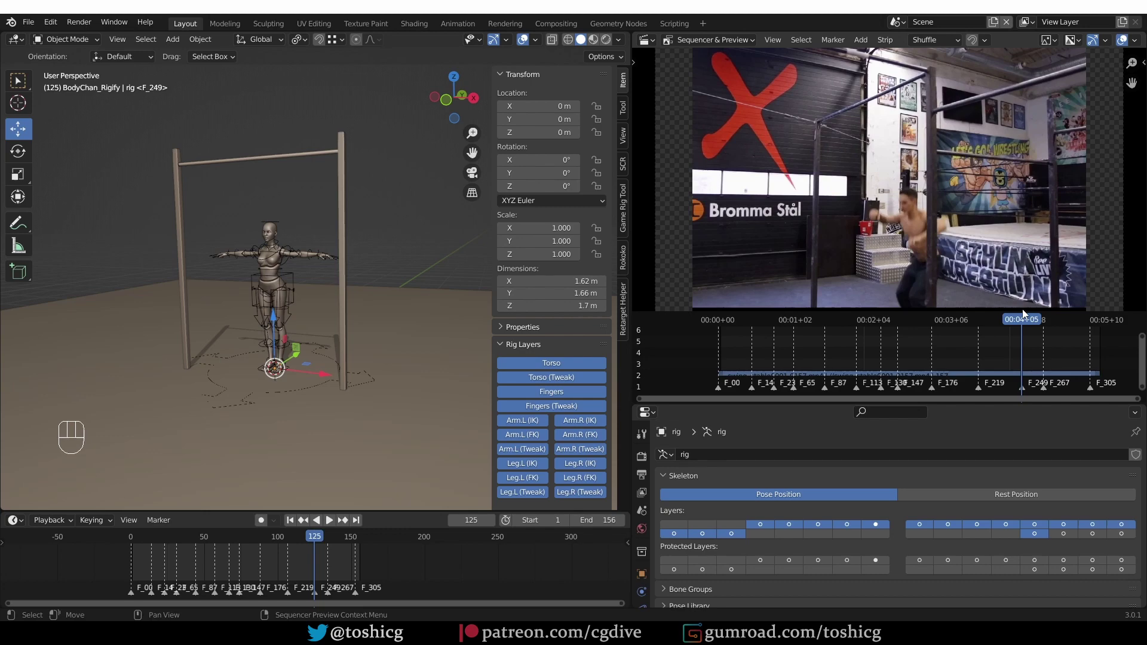
Select the character rig and switch it into Pose Mode
key(ctrl+z)
key(shift+space)
click(1027, 315)
key(shift+space)
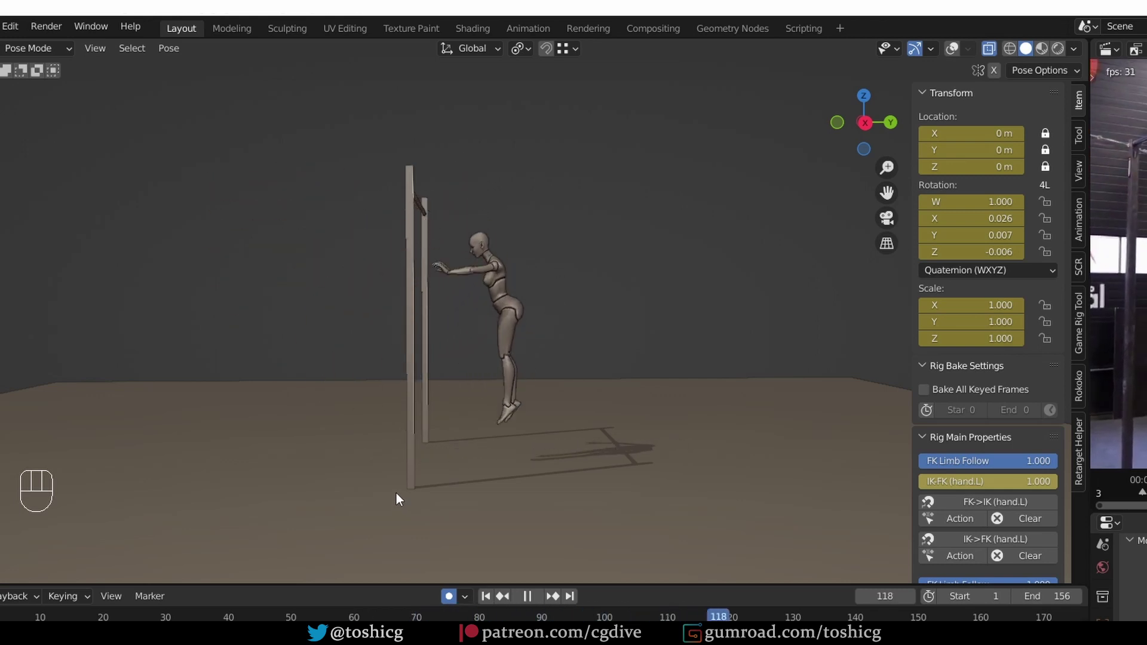
Maximize the 3D Viewport and play the swing animation looping over frames 1–156
key(ctrl+z)
key(shift+space)
click(401, 496)
key(shift+space)
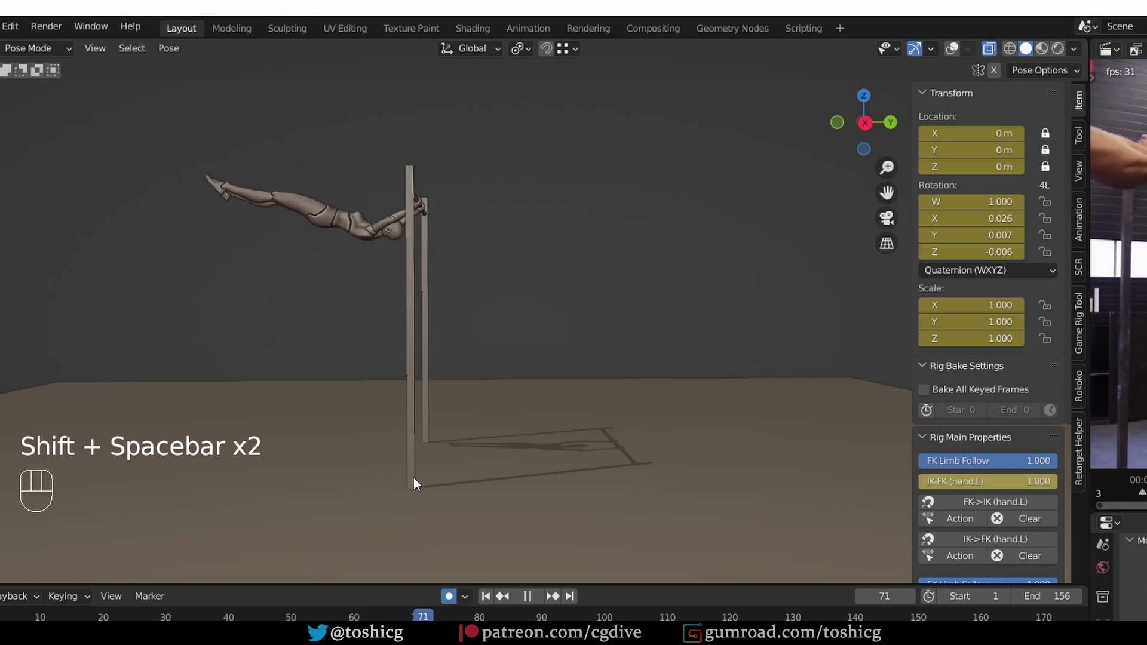